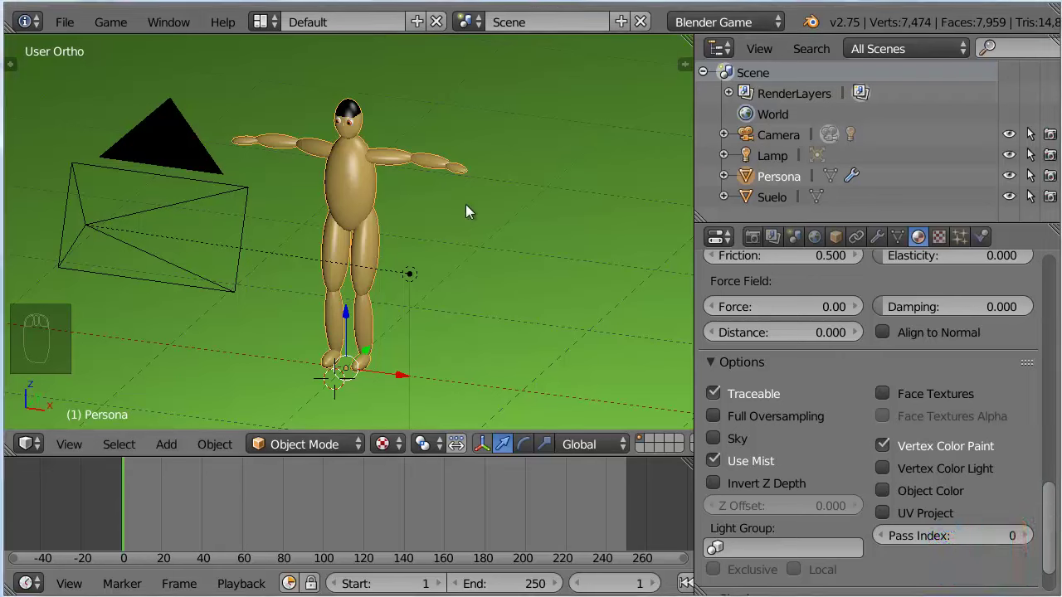
- Add a single-bone armature at the world centre and rename the object Esqueleto
key(shift+s)
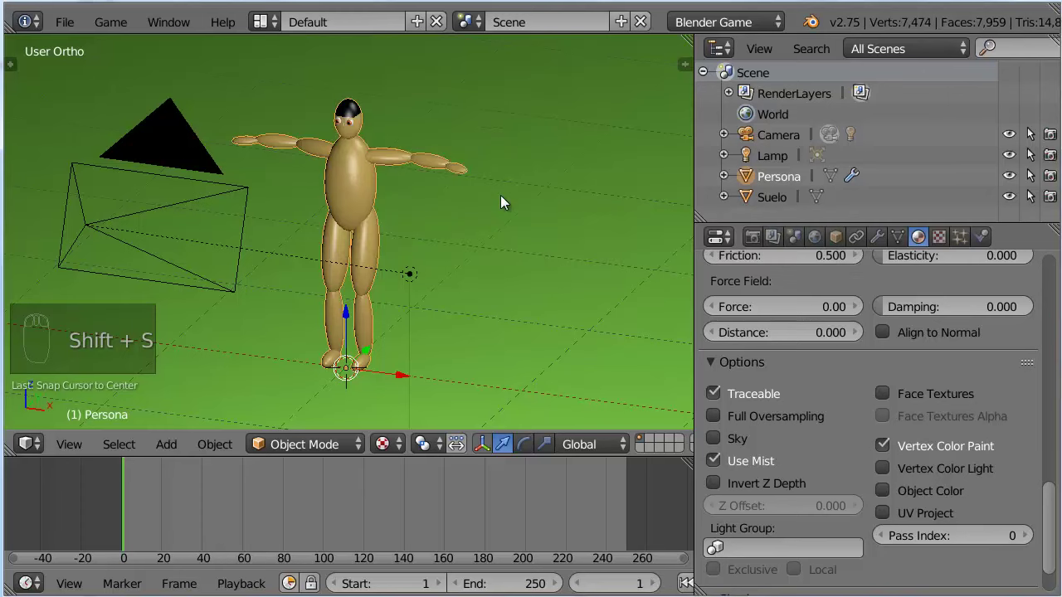
key(shift+a)
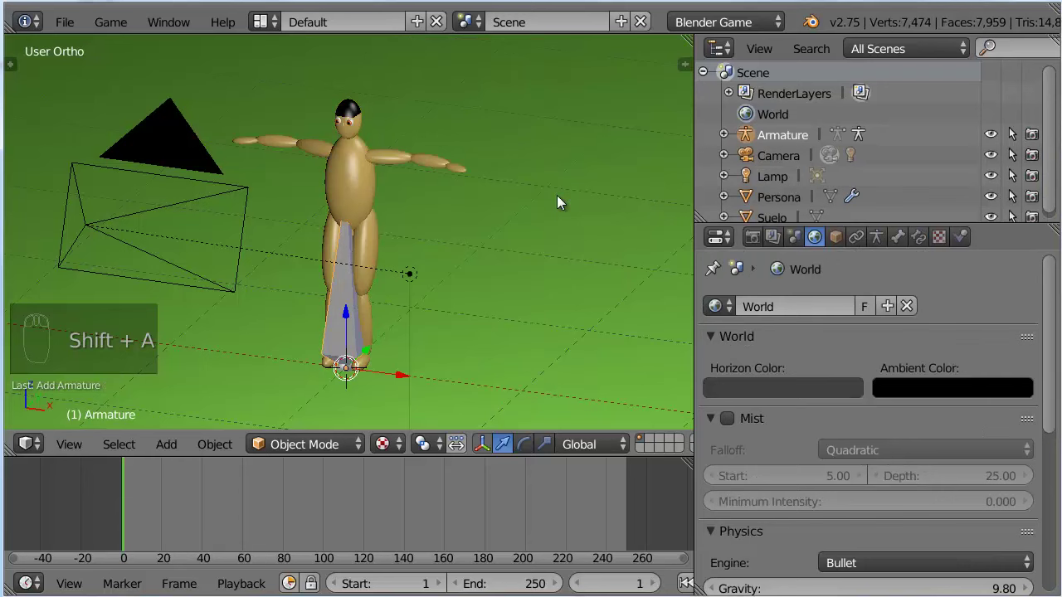
drag(1014, 153, 1014, 152)
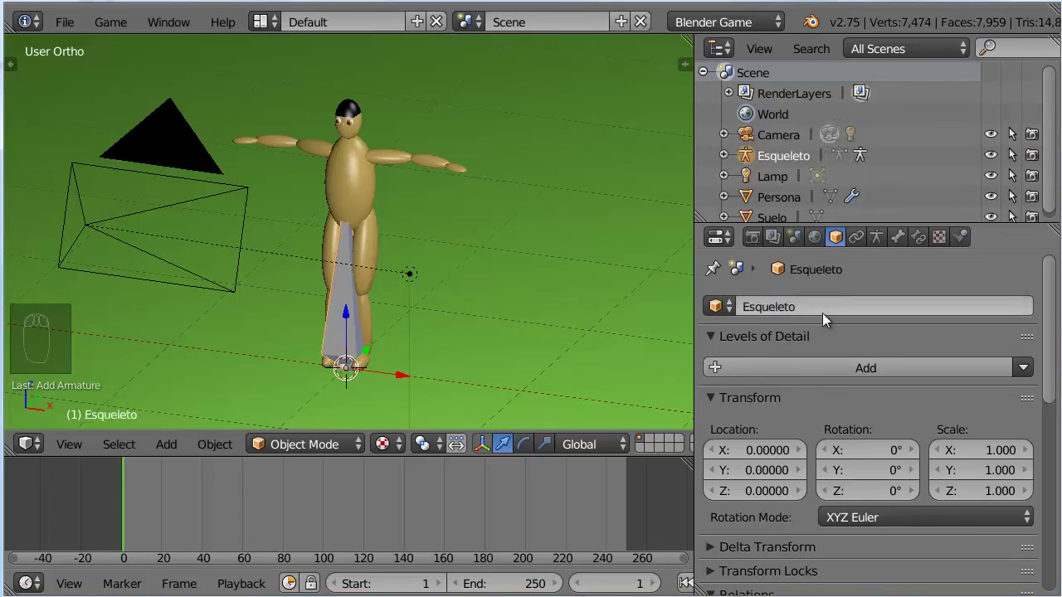
- In Edit Mode, raise the bone up into the torso and face the character from the front
key(Tab)
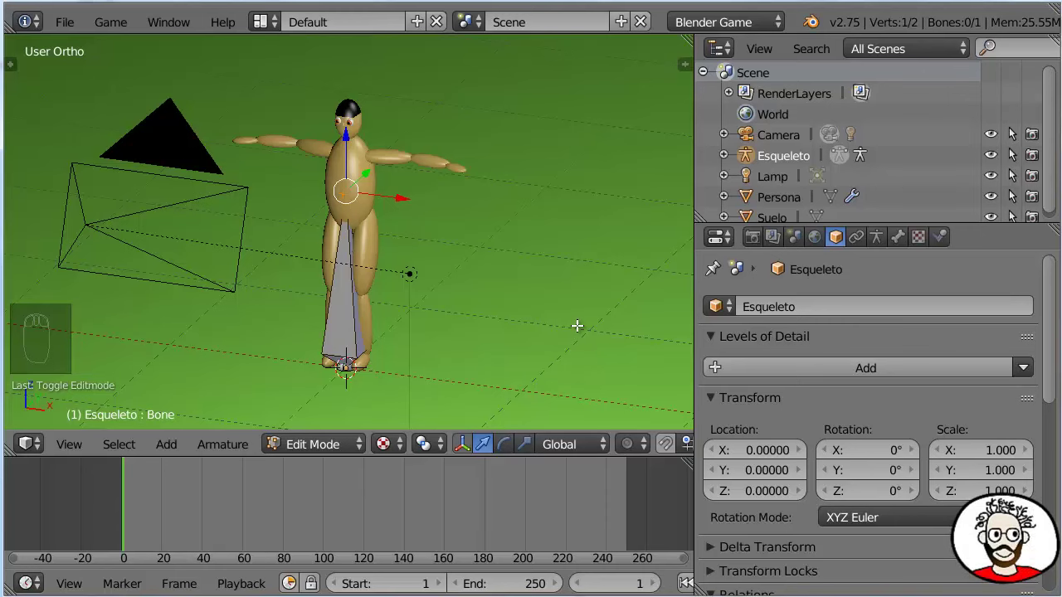
drag(877, 244, 887, 525)
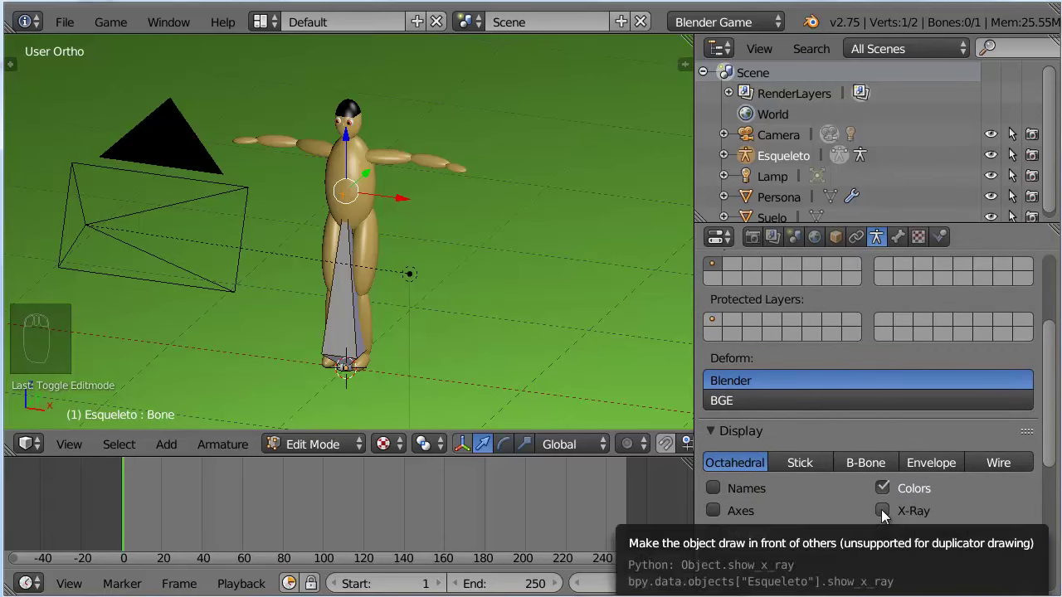
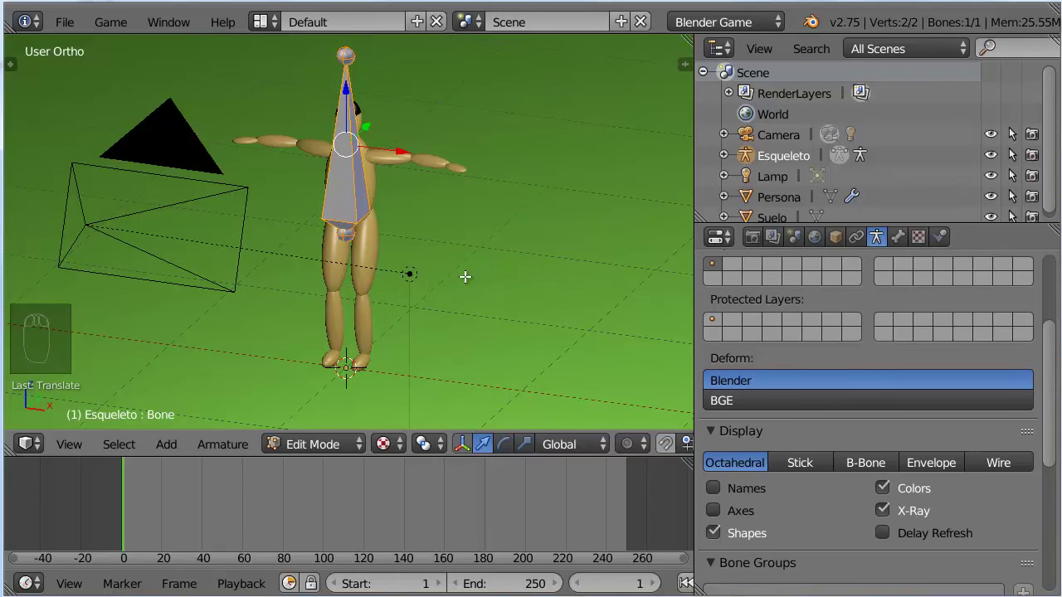
key(KP_1)
scroll(up, 3)
- Place the bone's base at the hips' centre of gravity
drag(1014, 153, 1014, 153)
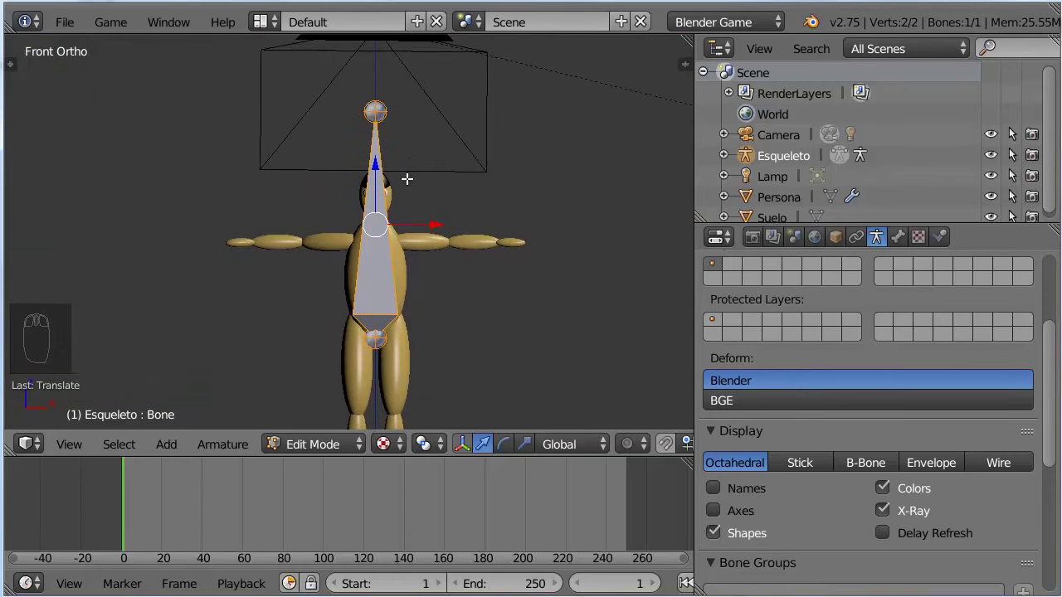
click(1013, 152)
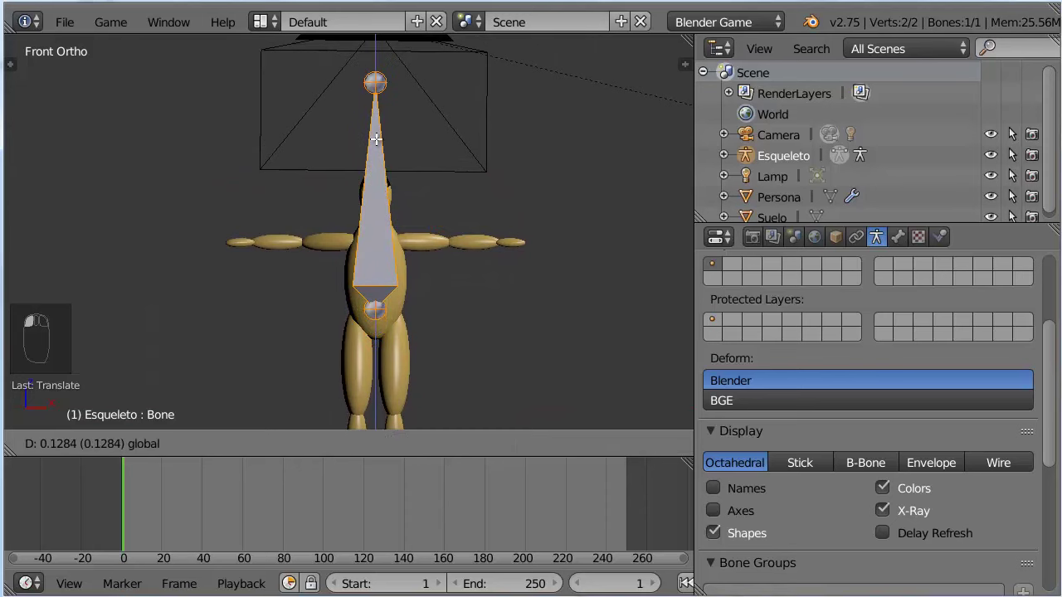
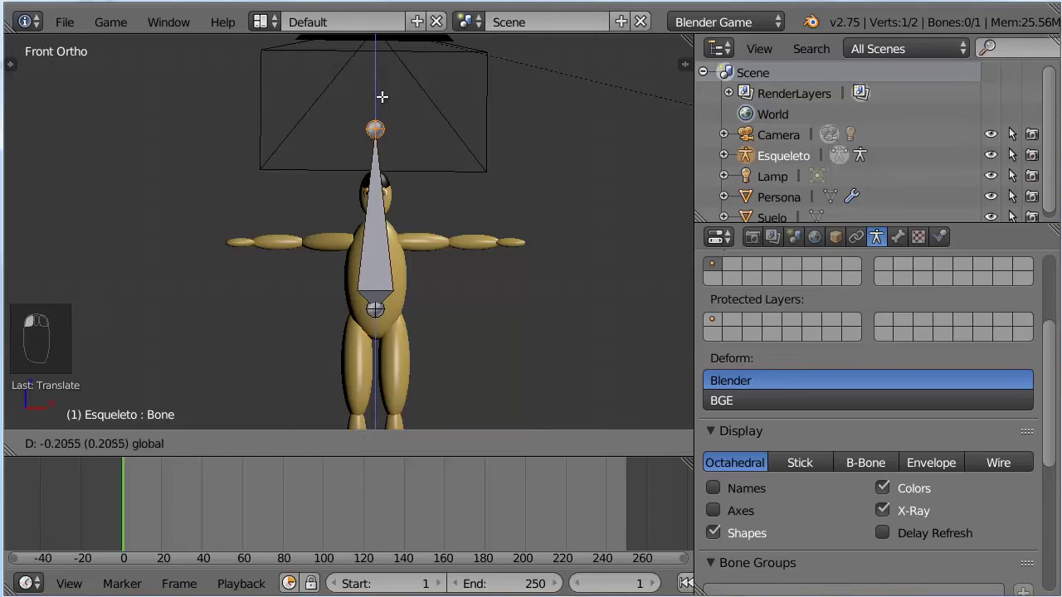
click(1014, 152)
drag(1014, 152, 1014, 153)
click(1014, 152)
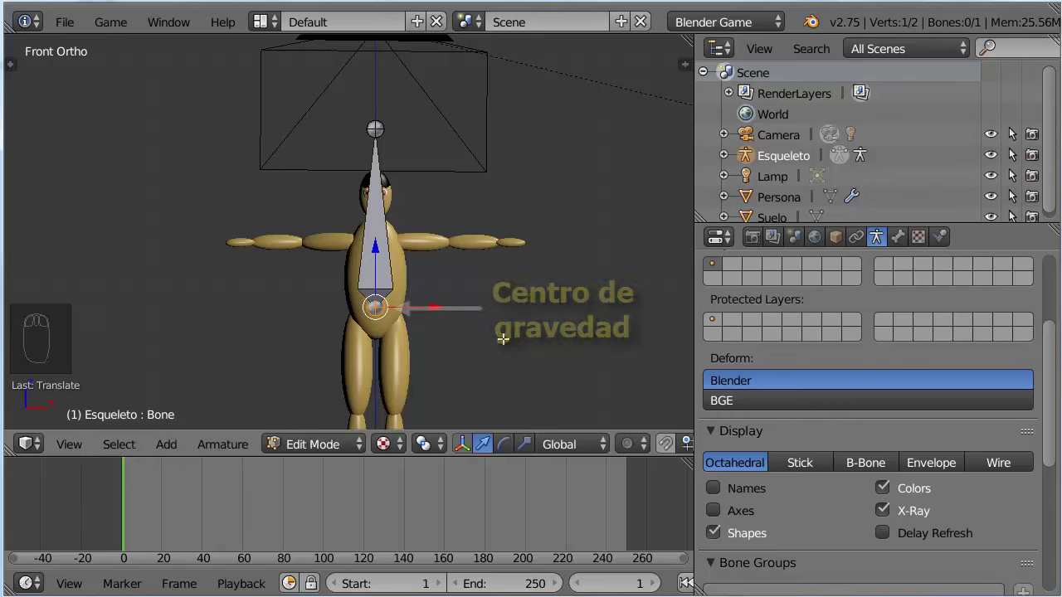
- Bring the bone's top end down to the neck at the base of the skull
drag(1014, 153, 1014, 152)
click(1014, 152)
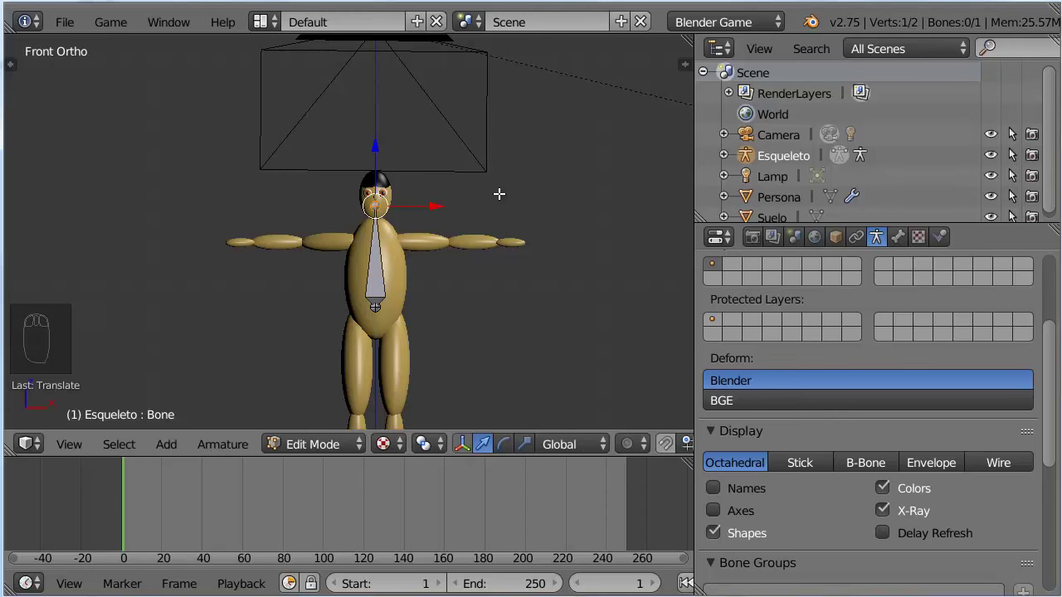
- Rename the torso bone to spine in the Bone properties
click(1013, 152)
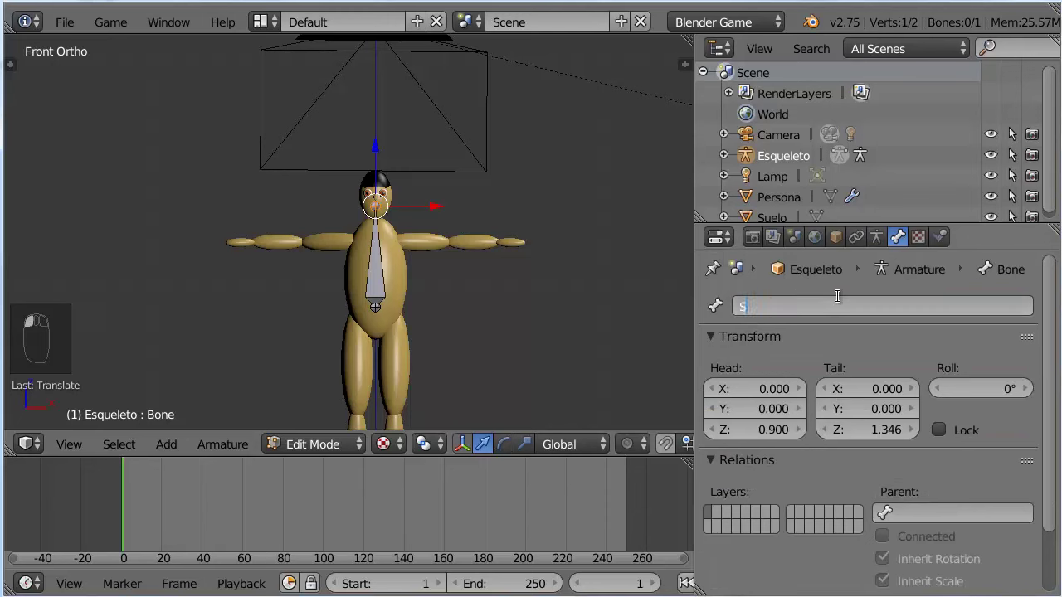
click(1014, 152)
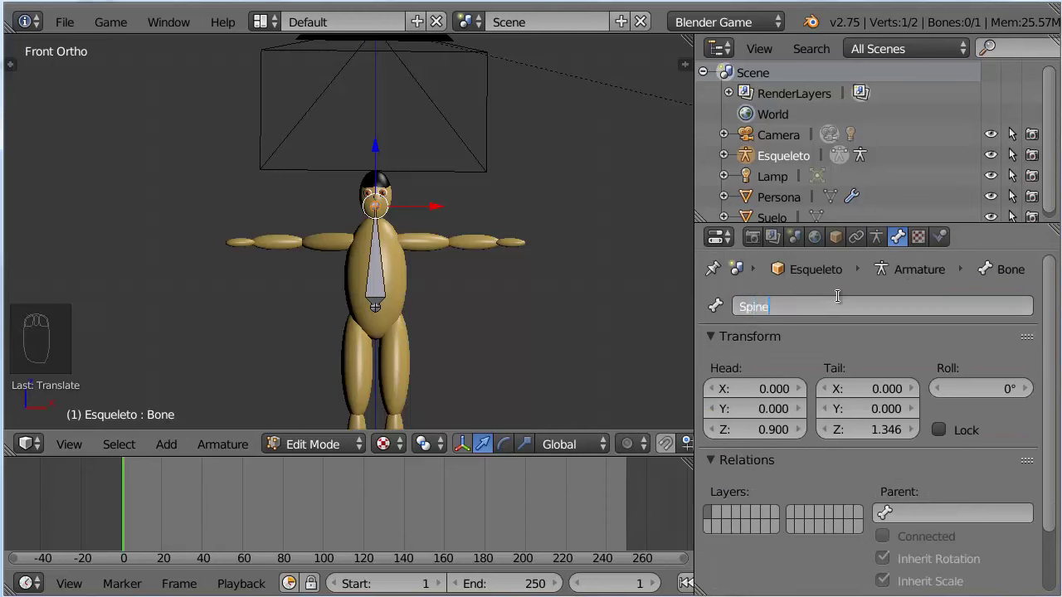
key(BackSpace)
key(BackSpace)
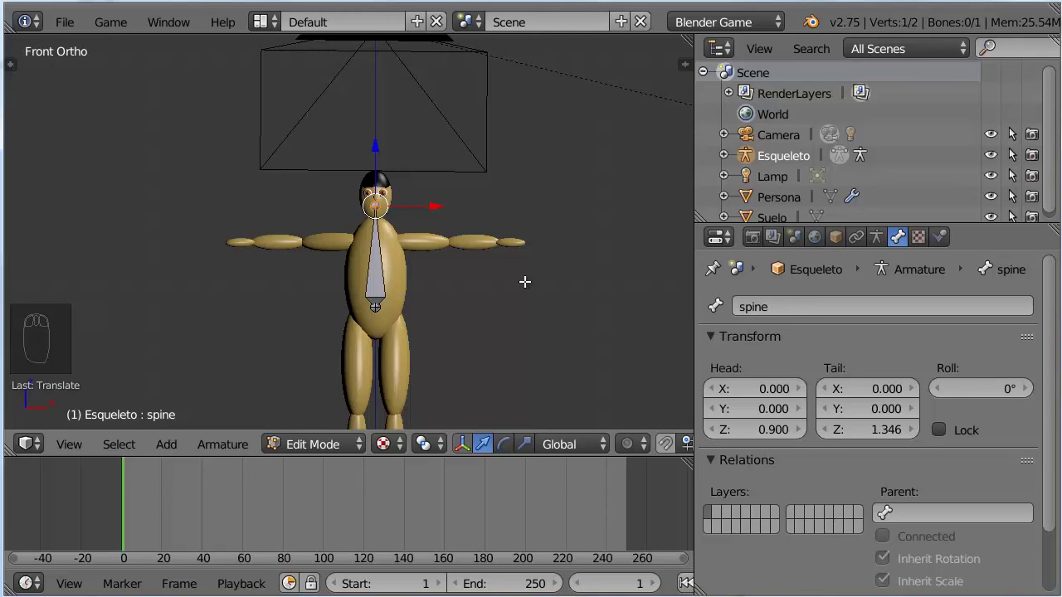
- From the side view, centre the spine bone's ends within the body's depth
key(KP_3)
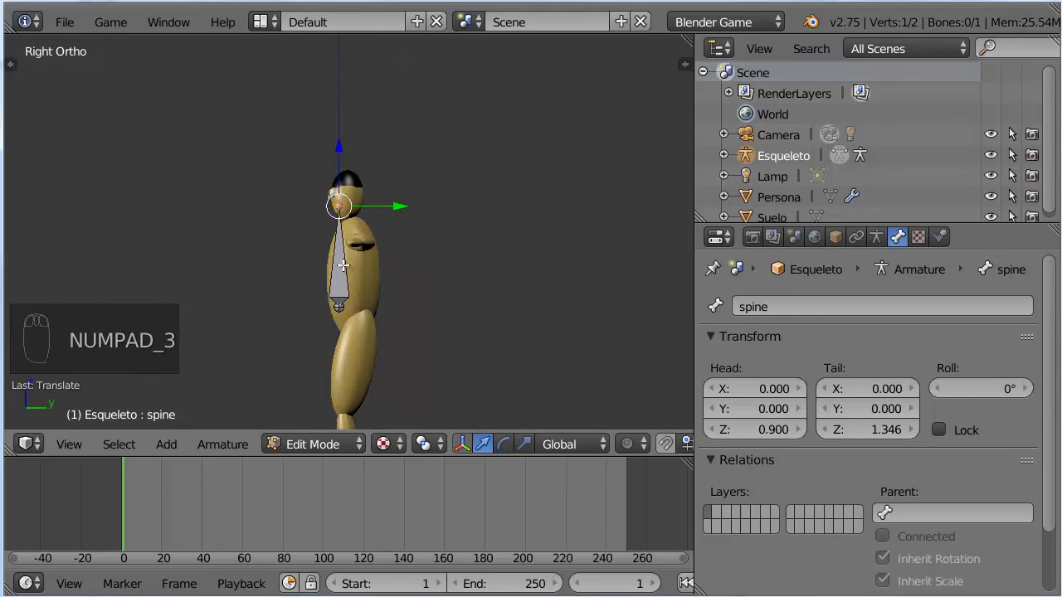
drag(1014, 152, 1014, 153)
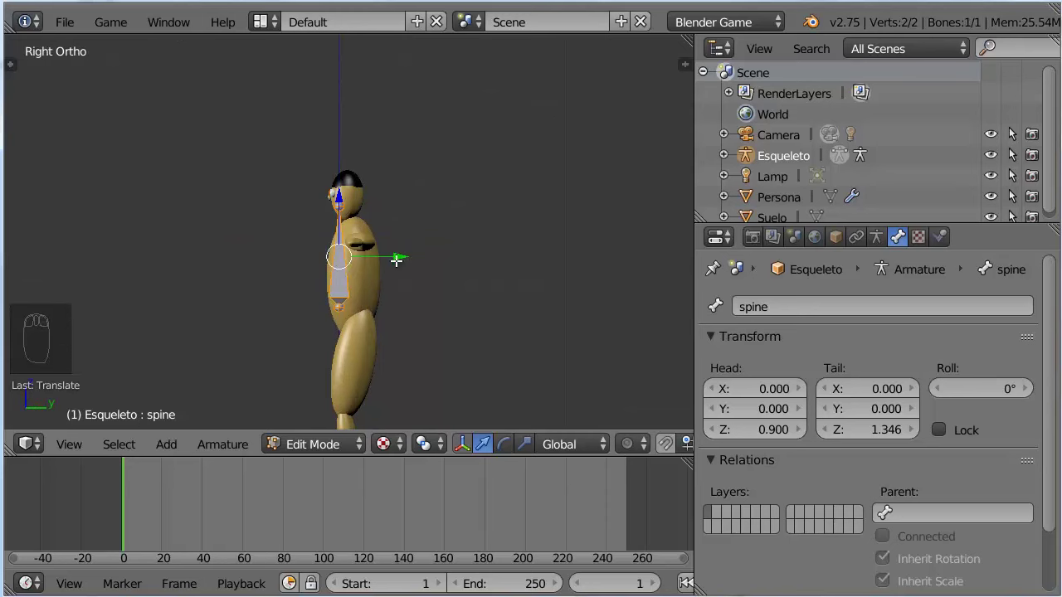
click(1014, 153)
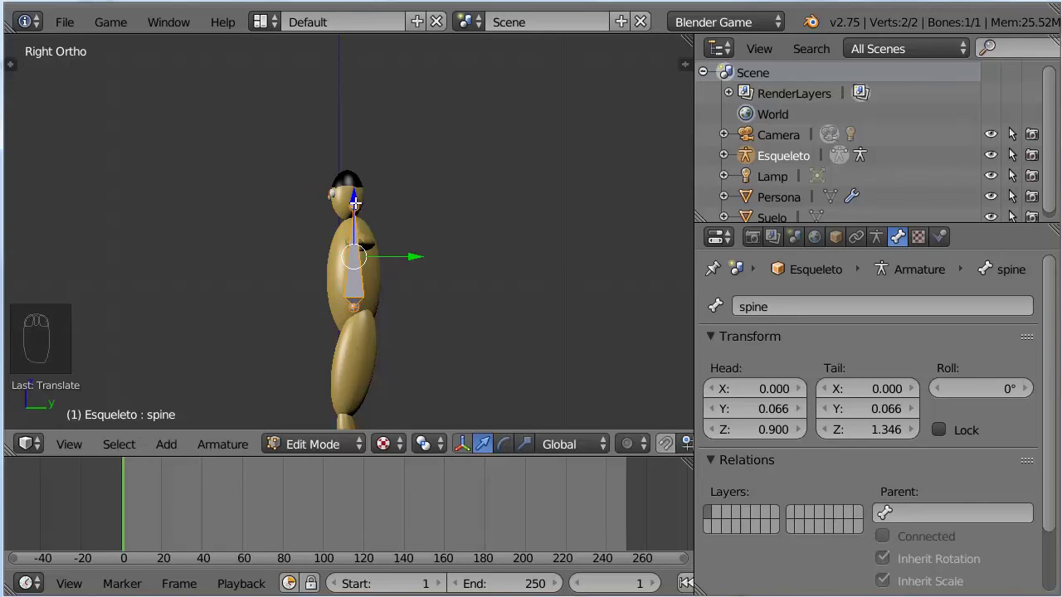
drag(1014, 152, 1013, 153)
click(1014, 152)
- Enable bone Names in the armature's viewport display
click(1014, 153)
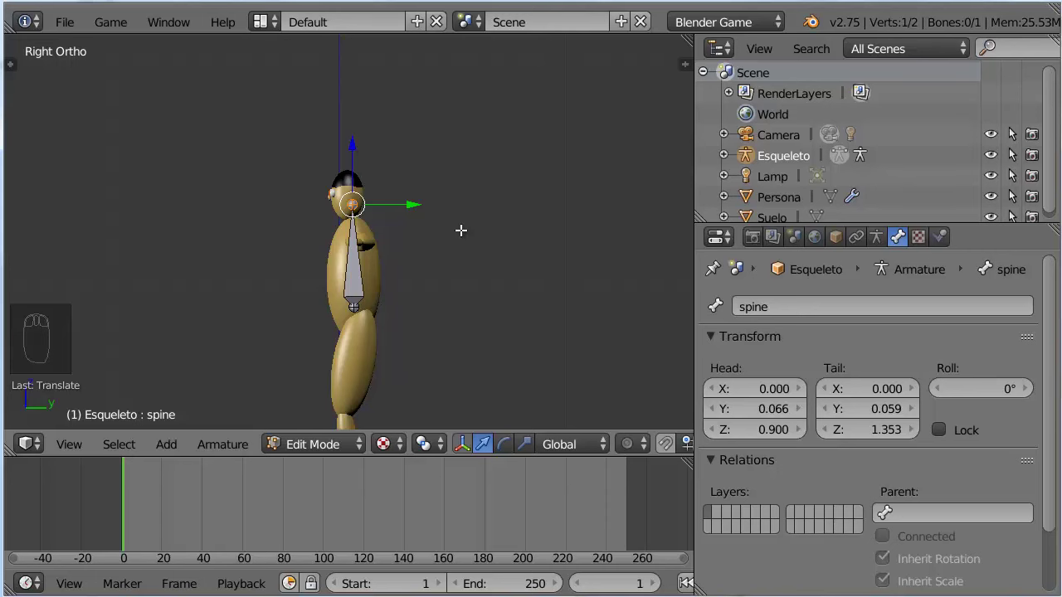
click(1013, 152)
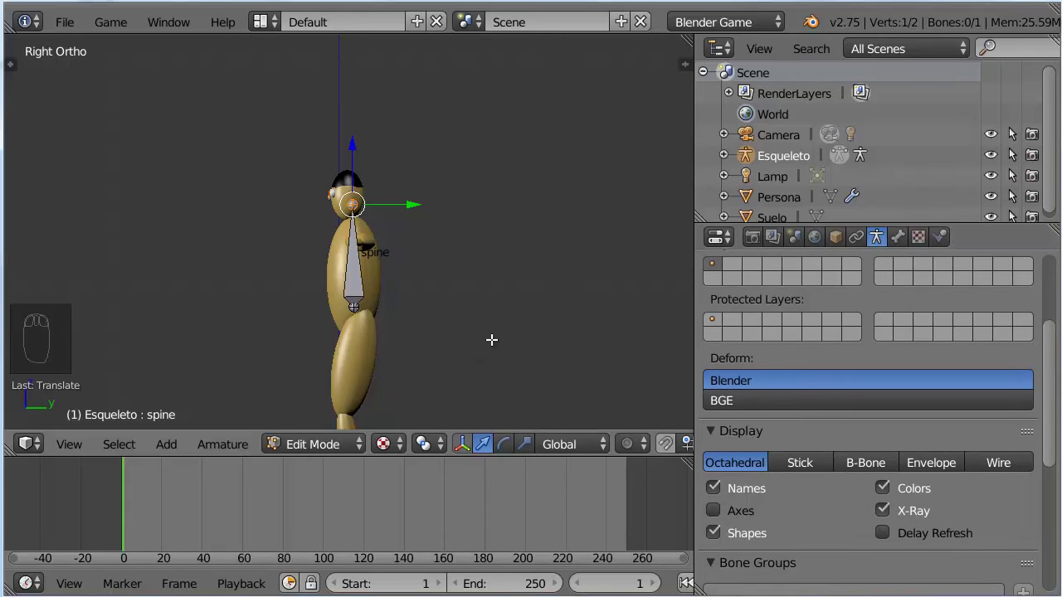
- Show the spine bone's transform and 0° roll in the sidebar, facing the character from the front
key(n)
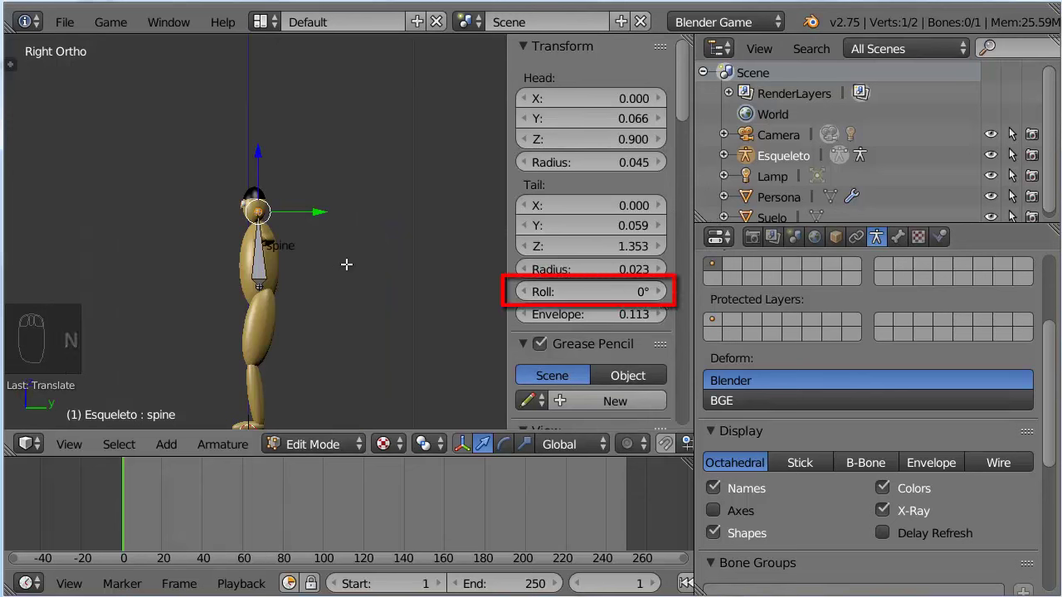
key(KP_1)
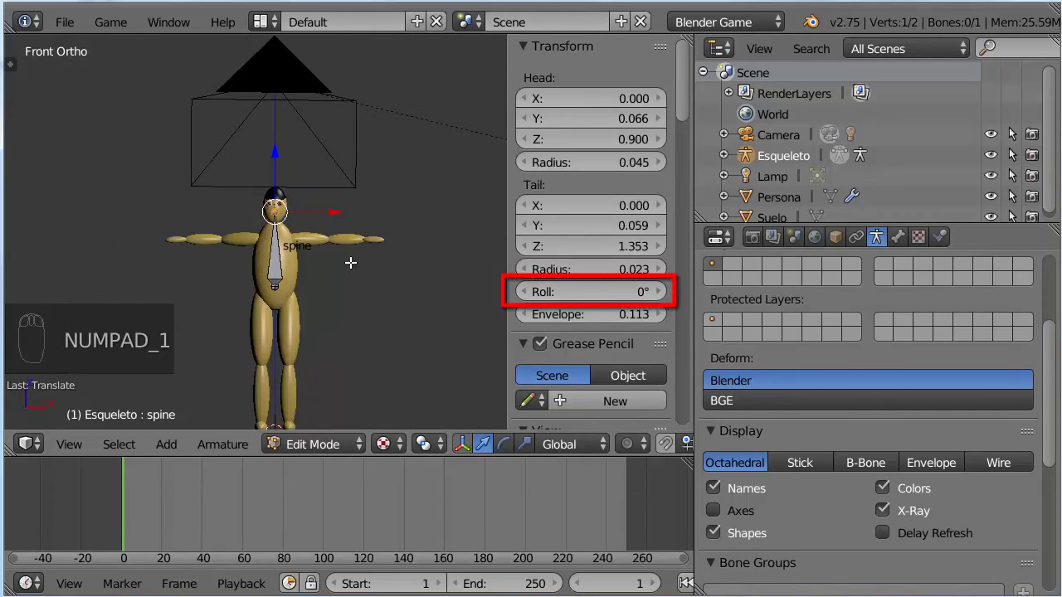
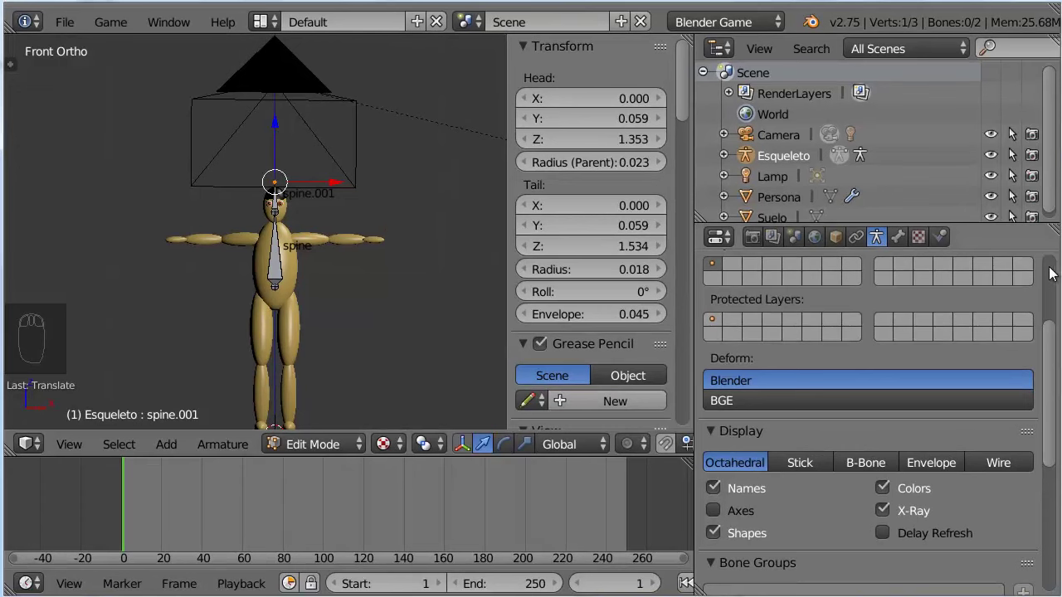
- Rename the new bone head and place the 3D cursor at shoulder height
click(1014, 152)
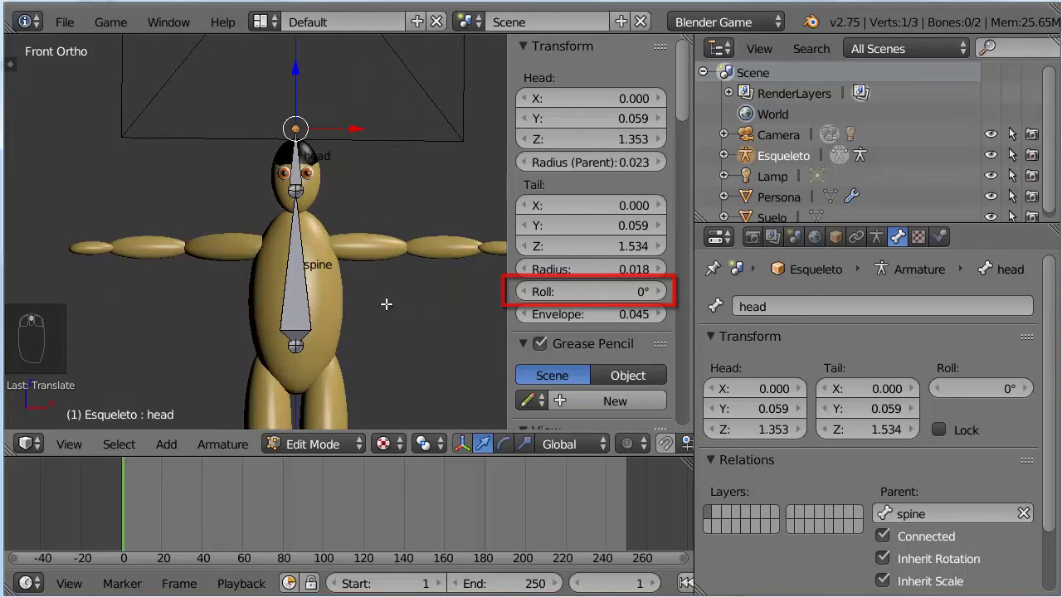
drag(1014, 152, 1013, 153)
key(KP_1)
drag(1014, 153, 1014, 153)
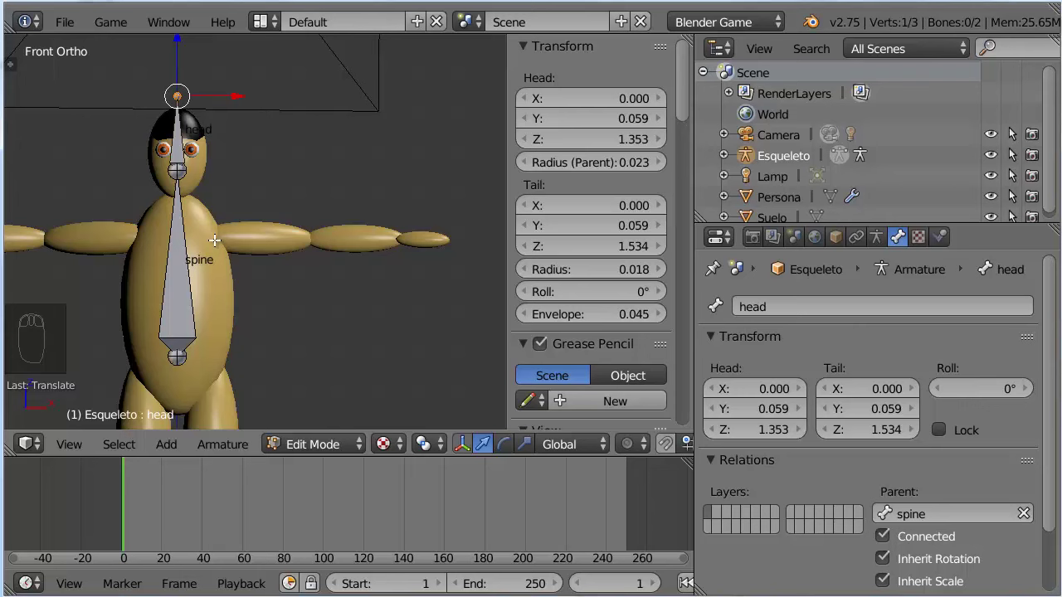
click(1013, 153)
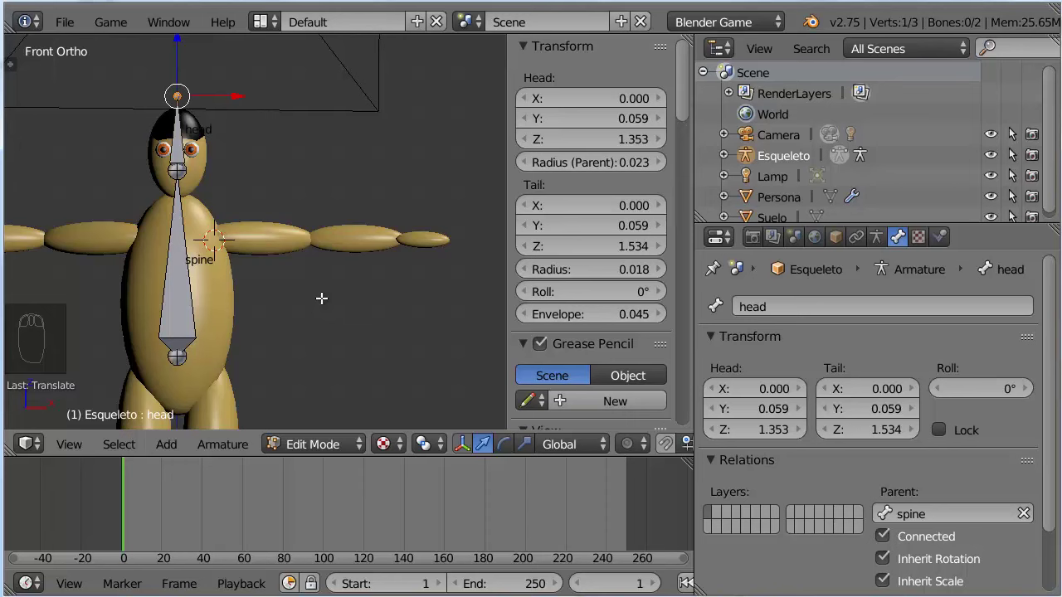
- In wireframe, add a bone at the cursor running from the shoulder to the arm's end
key(z)
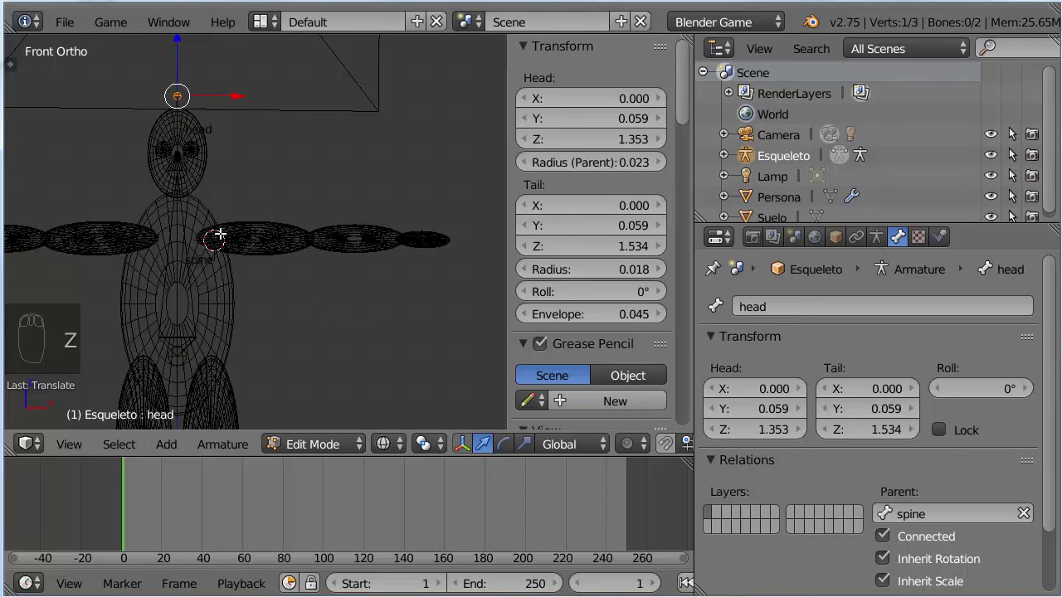
drag(1014, 153, 1014, 153)
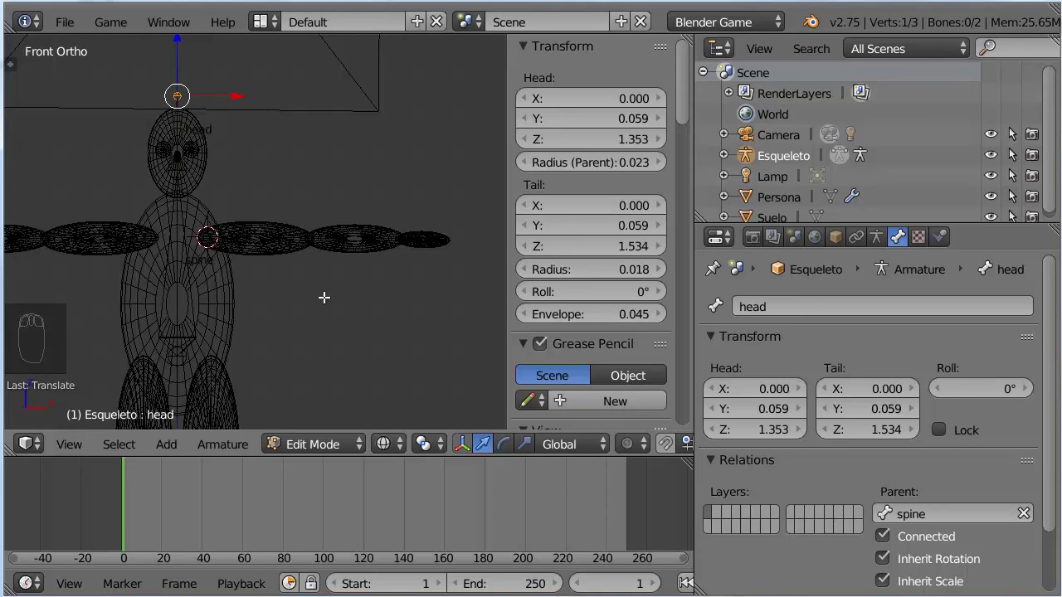
key(shift+a)
drag(1014, 153, 1014, 153)
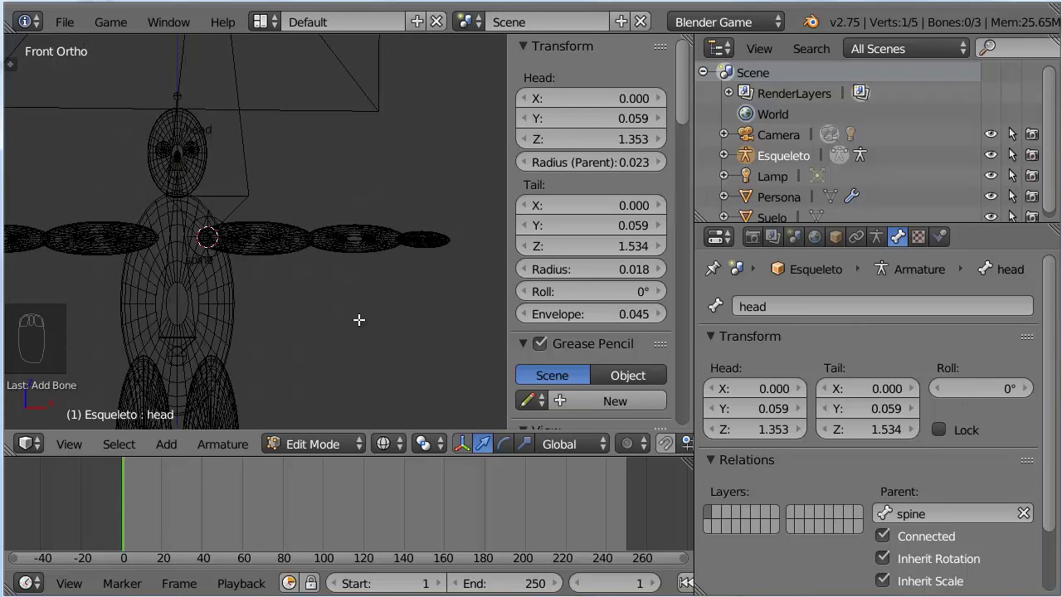
key(shift+s)
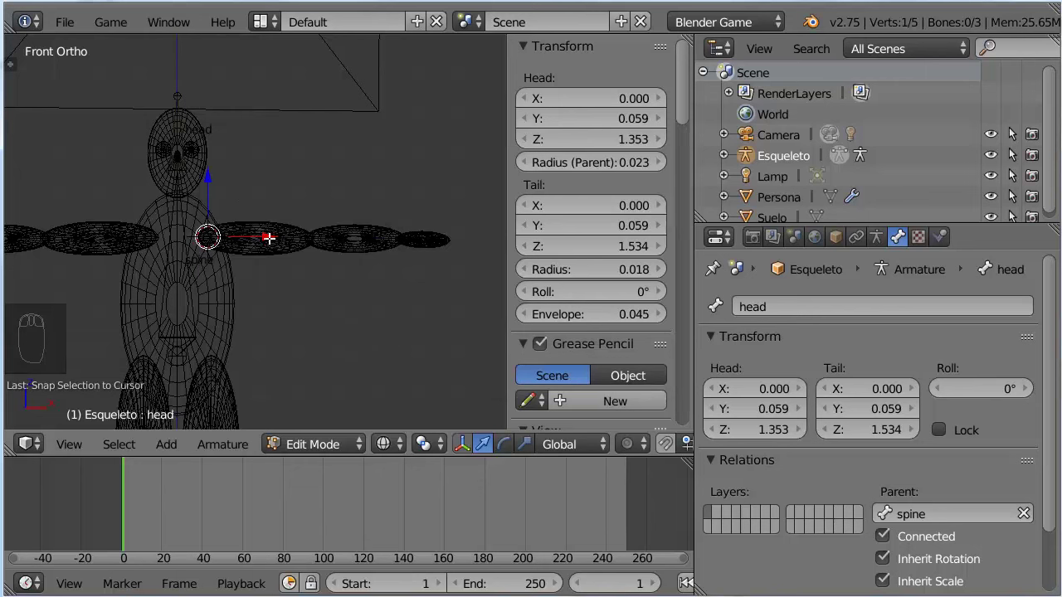
click(1014, 152)
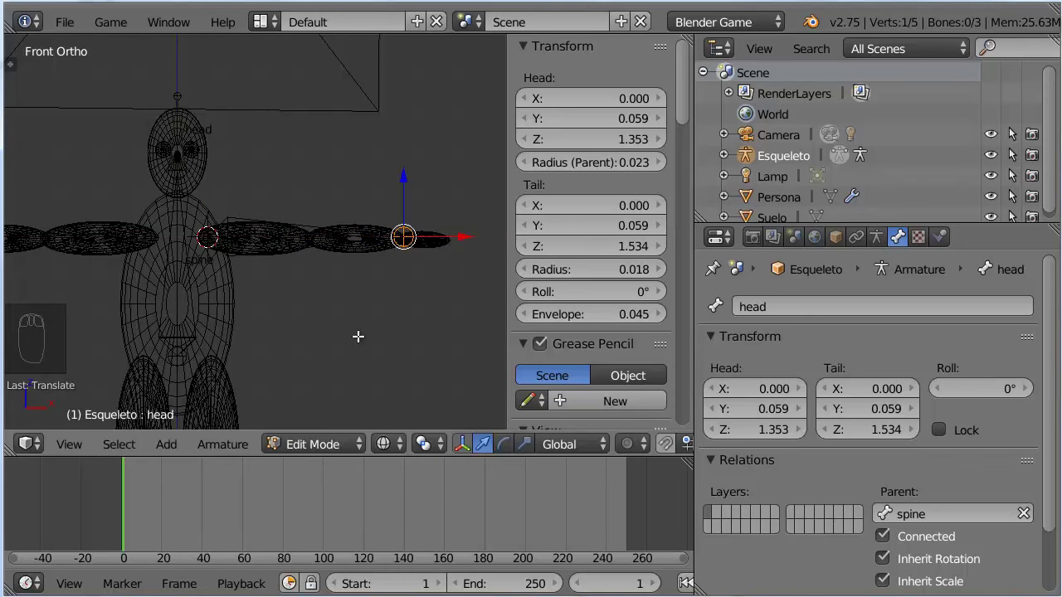
- Return to shaded display and select the whole new arm bone
key(alt+z)
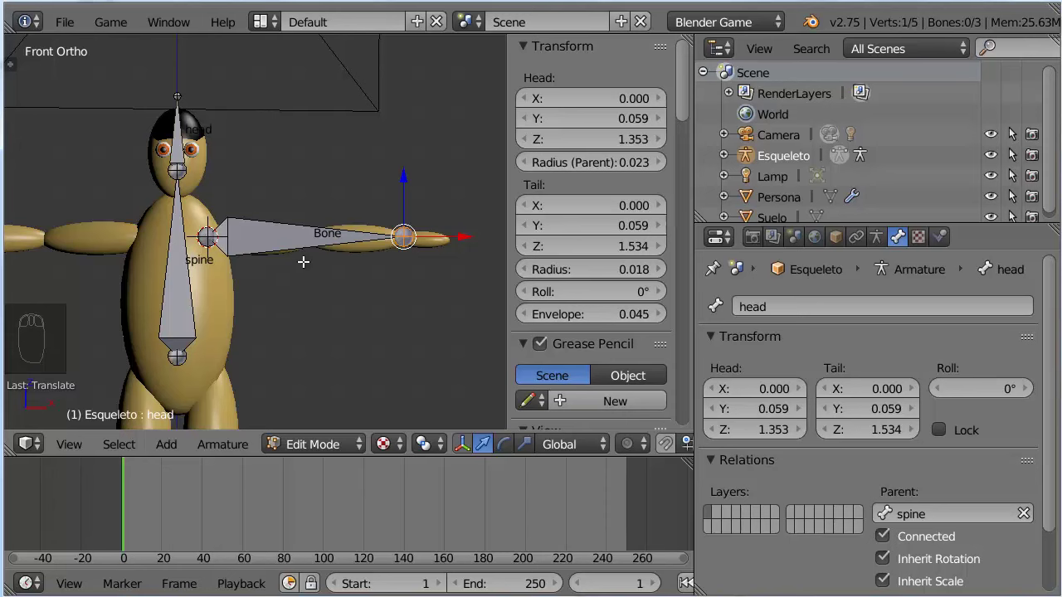
drag(1014, 153, 1014, 153)
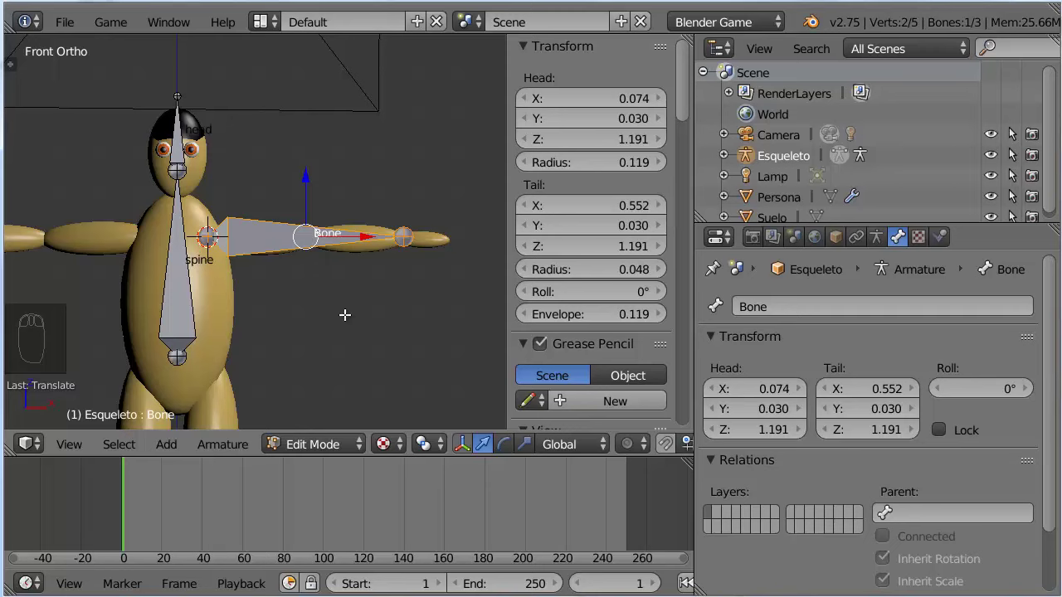
- From the top view, move the arm bone's tip onto the arm's backward slant and select the bone
key(KP_7)
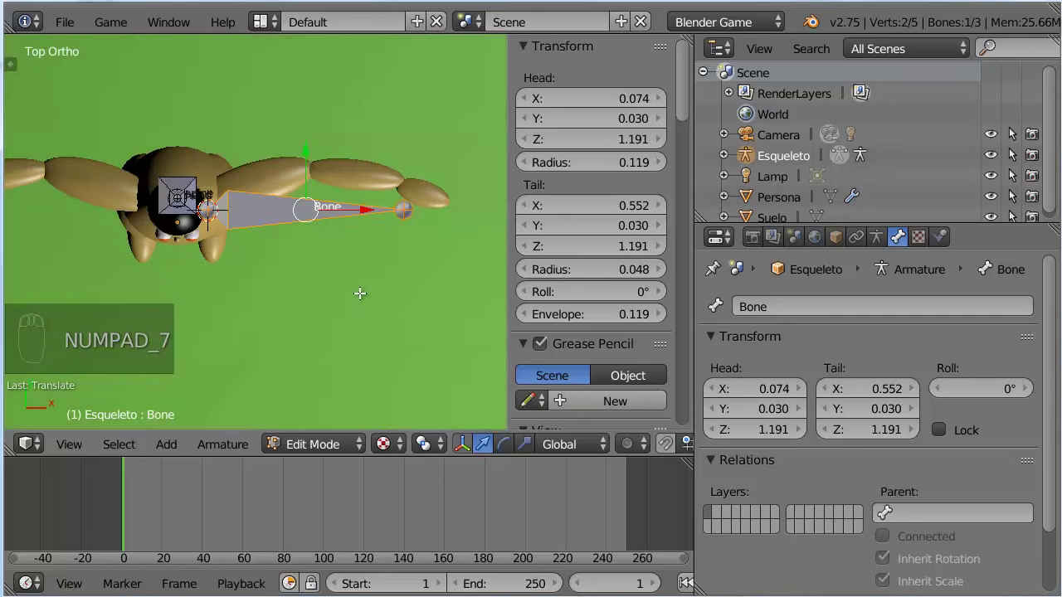
click(1014, 153)
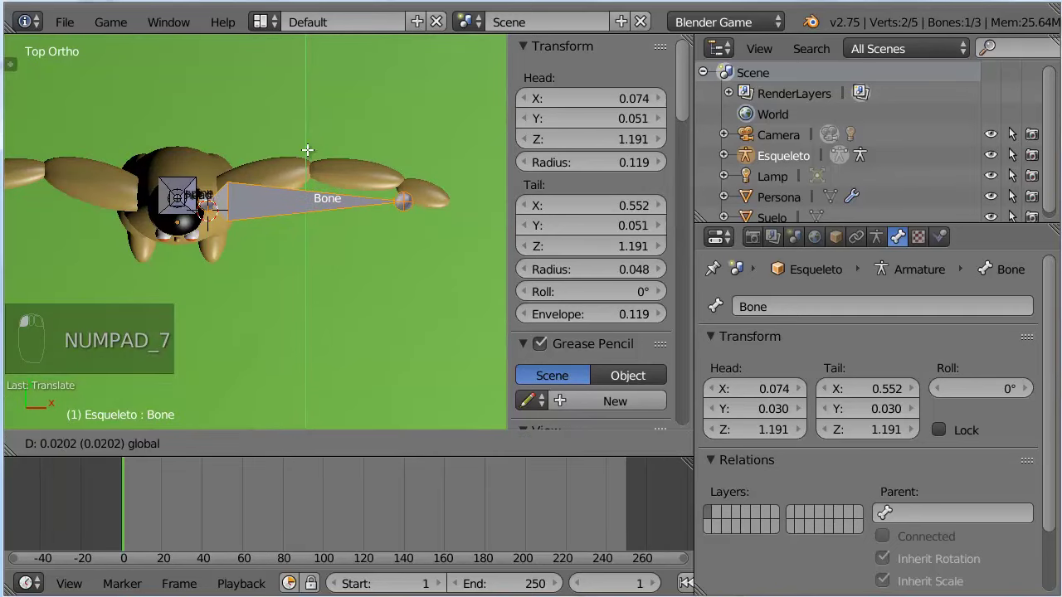
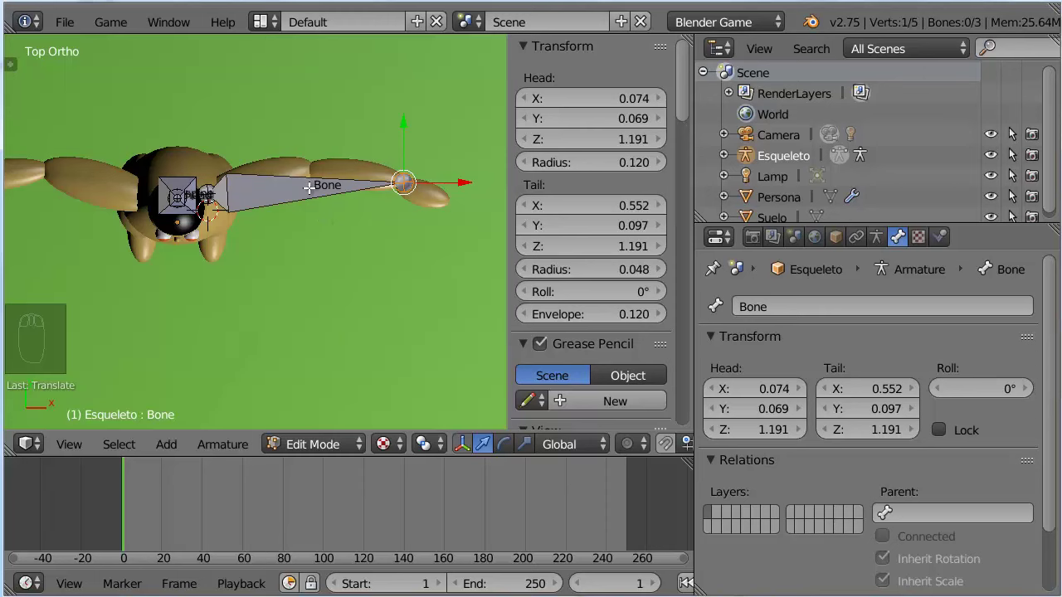
drag(1014, 153, 1013, 152)
- Subdivide the arm bone and move the middle joint onto the elbow
key(w)
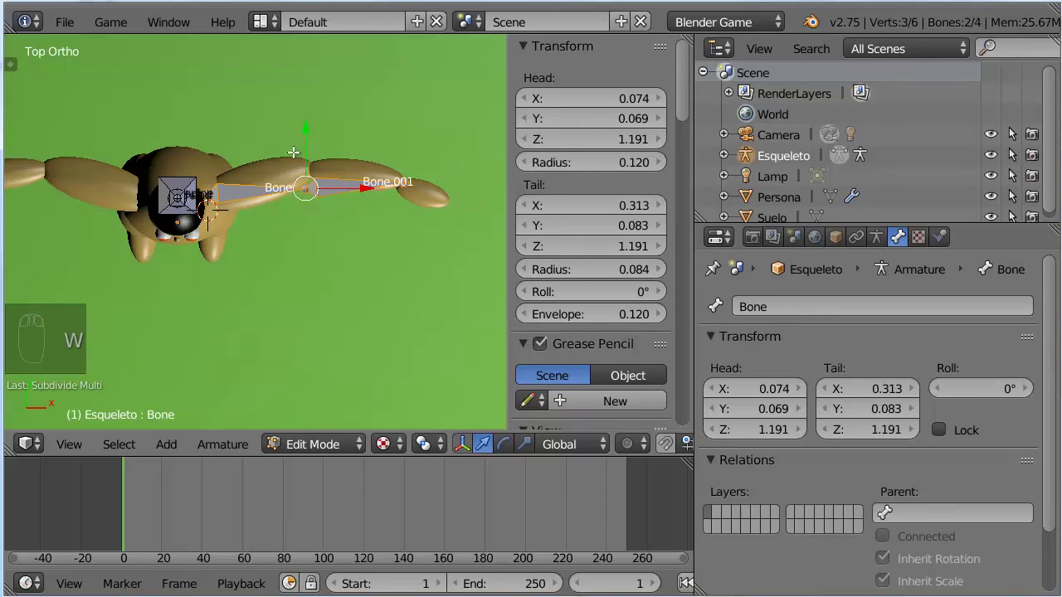
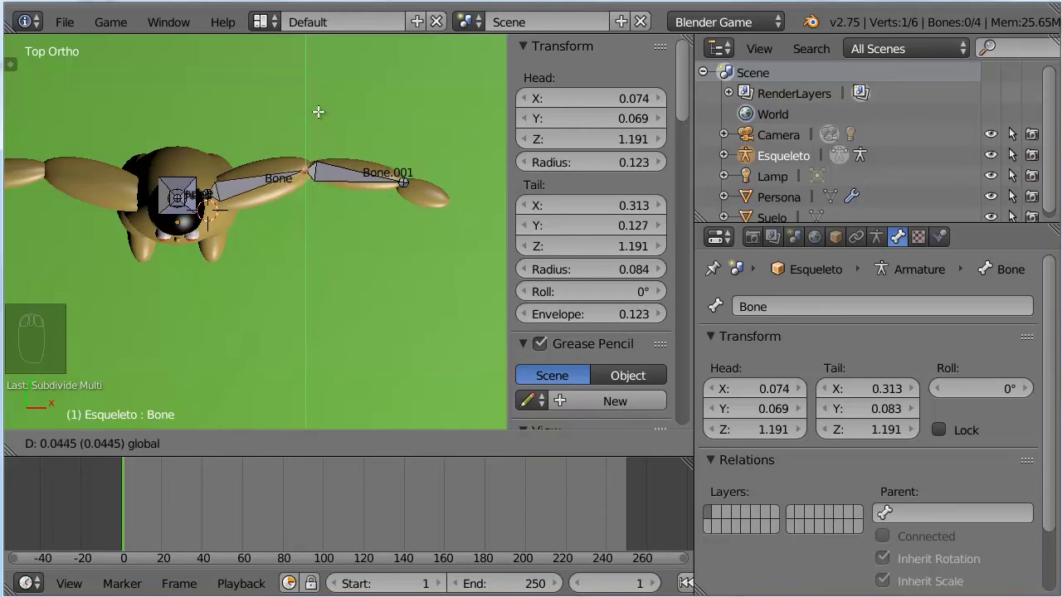
click(1014, 153)
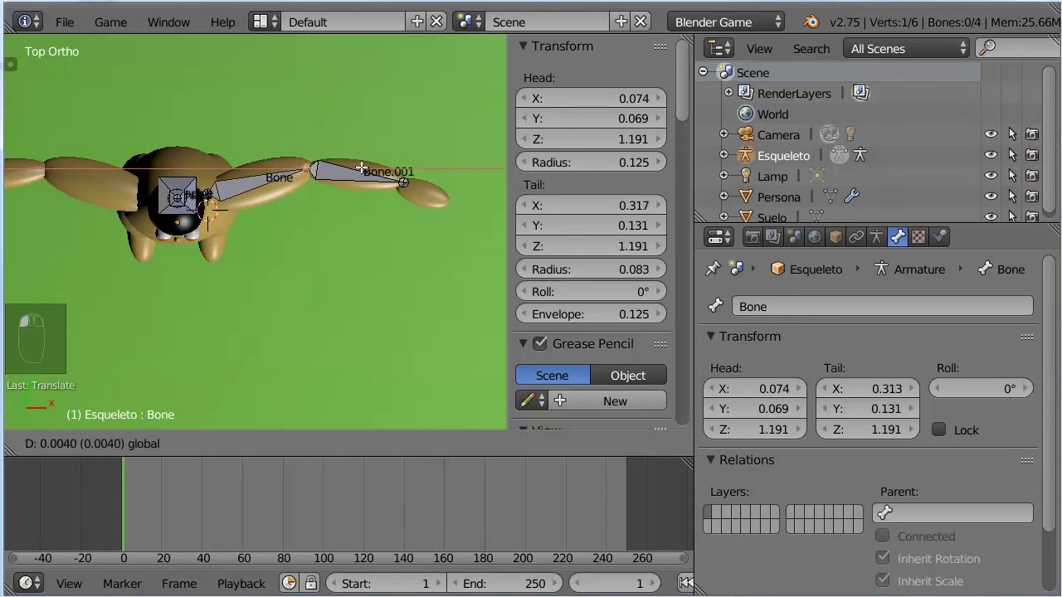
click(1014, 153)
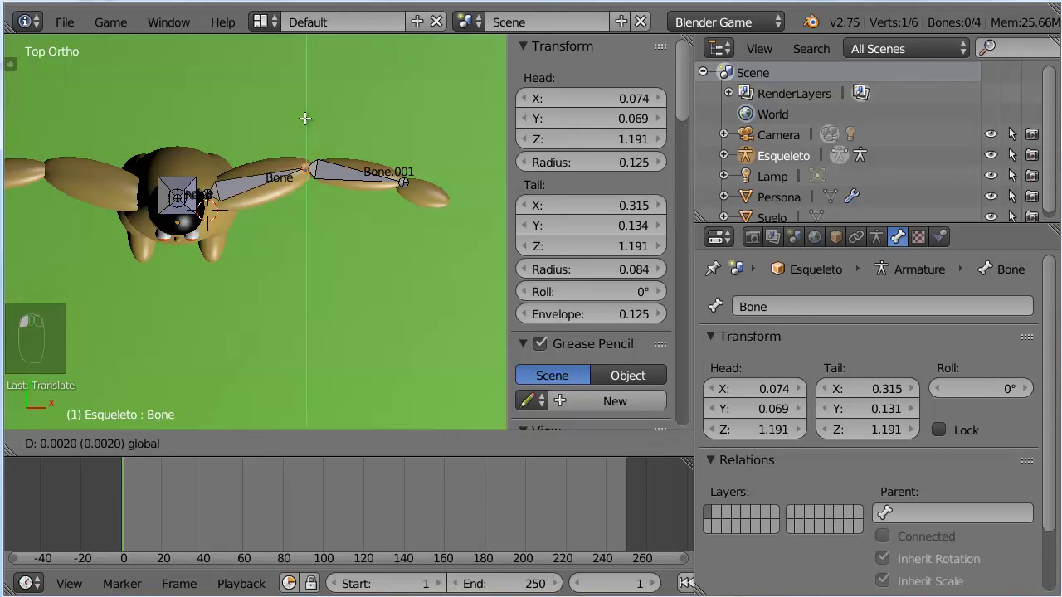
click(1014, 153)
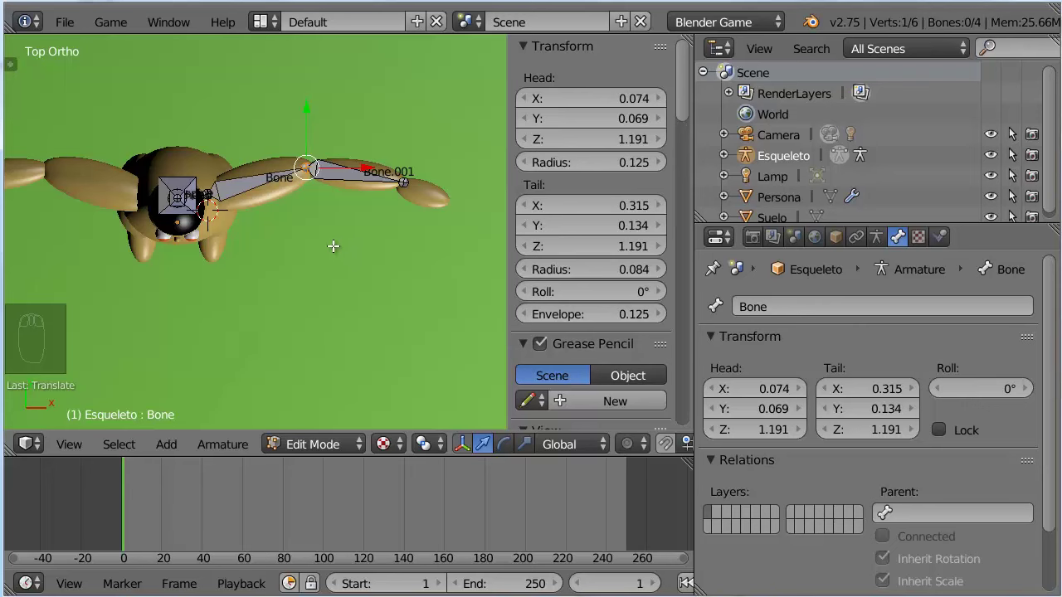
- Rename the upper arm bone arm_up.L and begin renaming the forearm bone arm_low.L
drag(1013, 137, 827, 291)
click(827, 291)
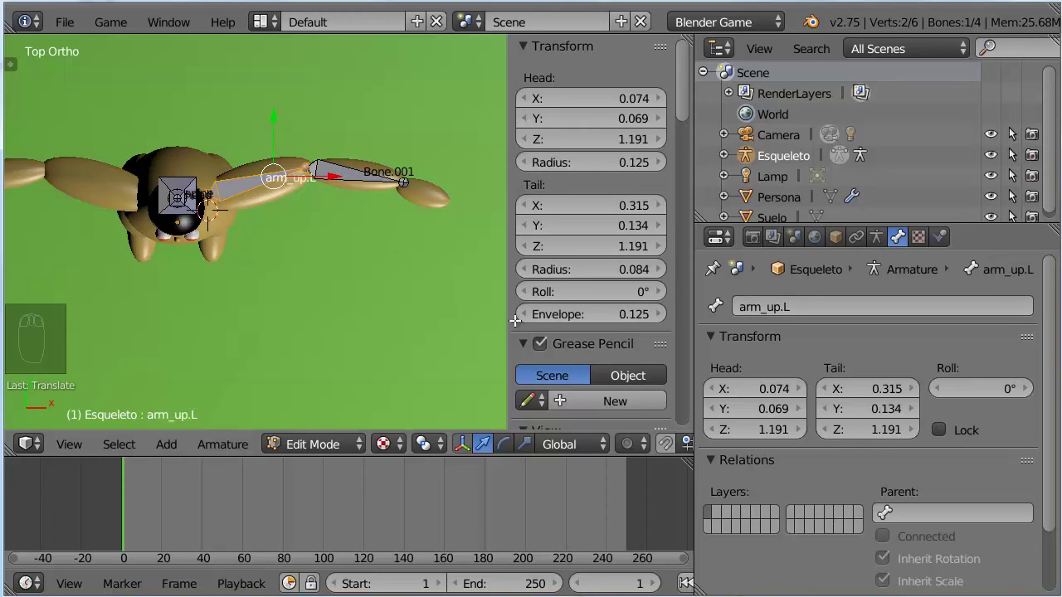
drag(1013, 137, 831, 291)
click(831, 291)
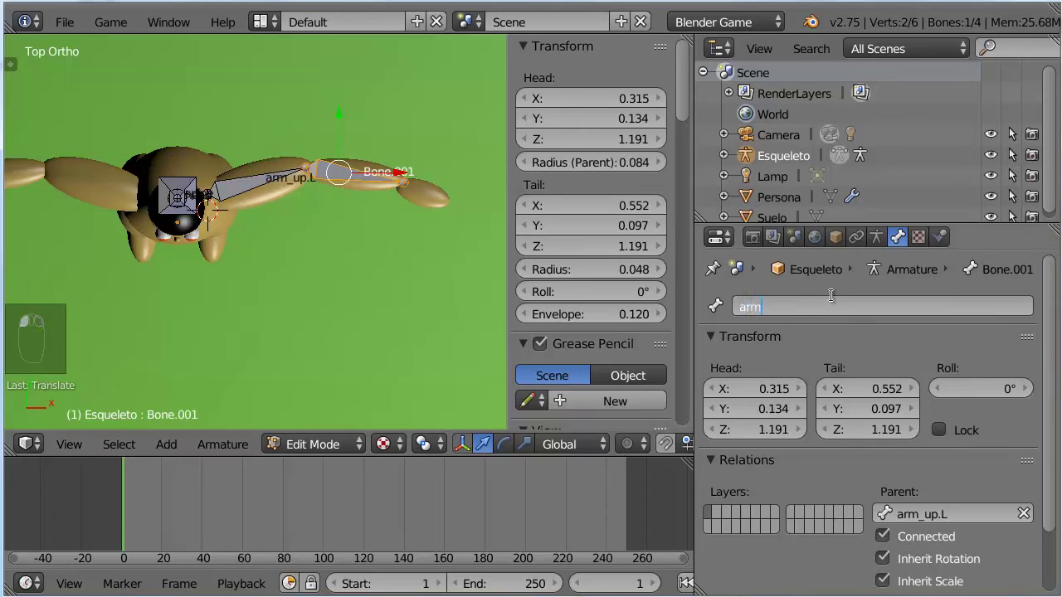
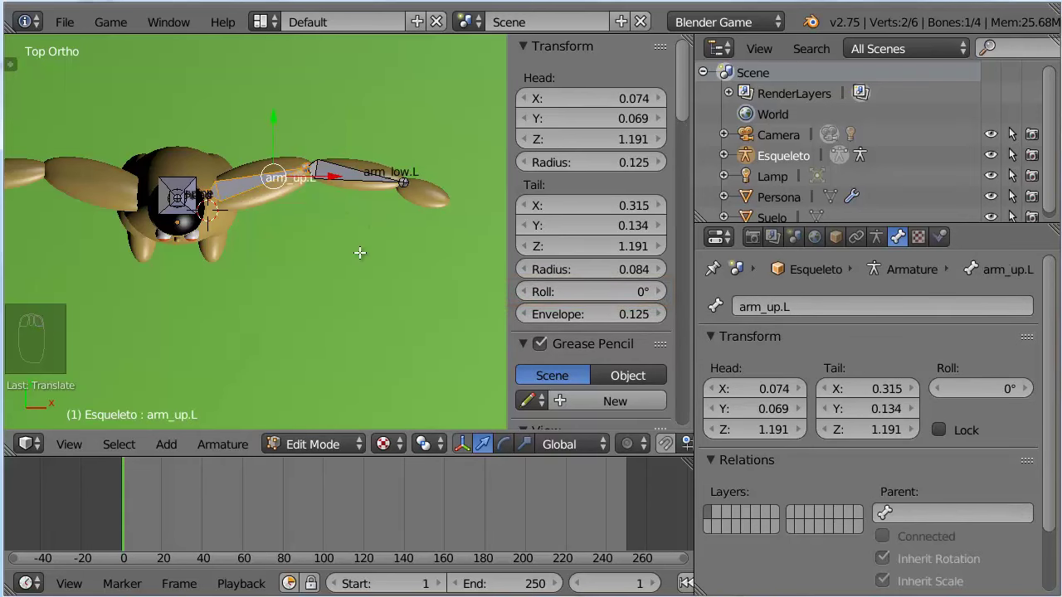
- Extrude a short bone from arm_low.L's tip into the hand and name it hand.L
key(KP_1)
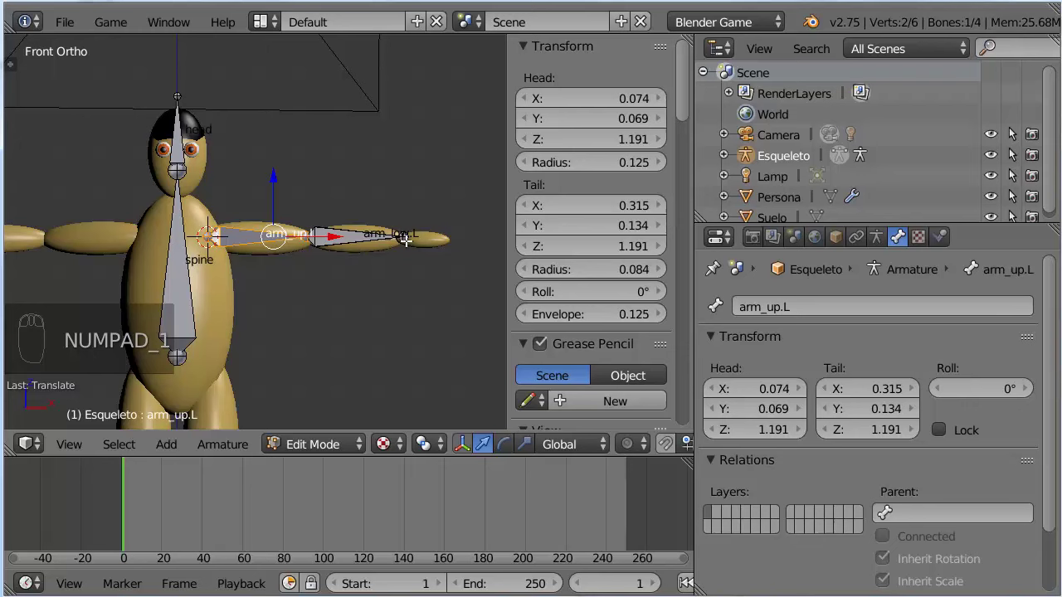
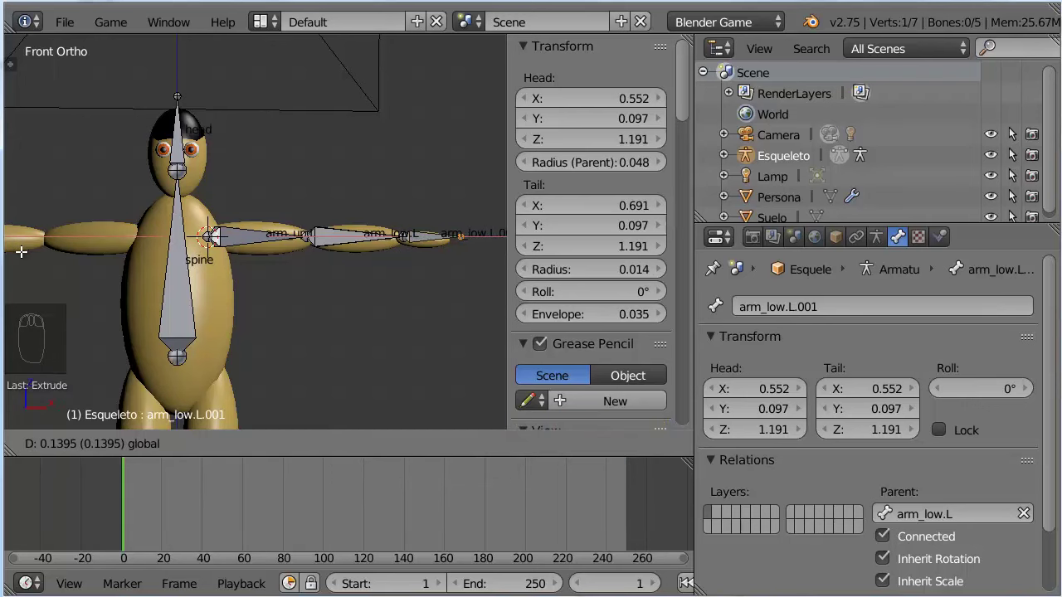
key(KP_7)
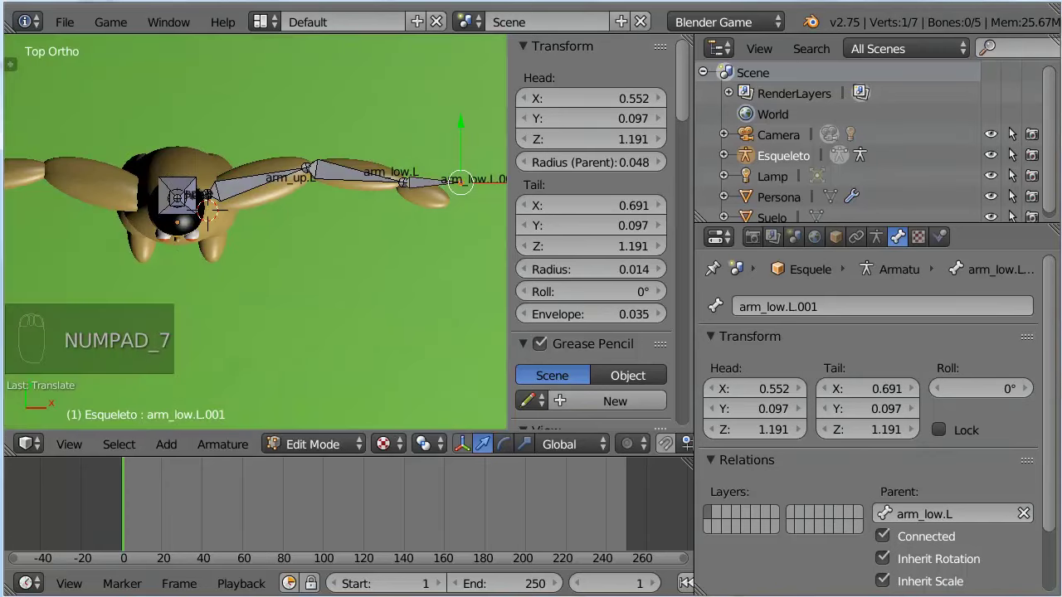
click(1014, 152)
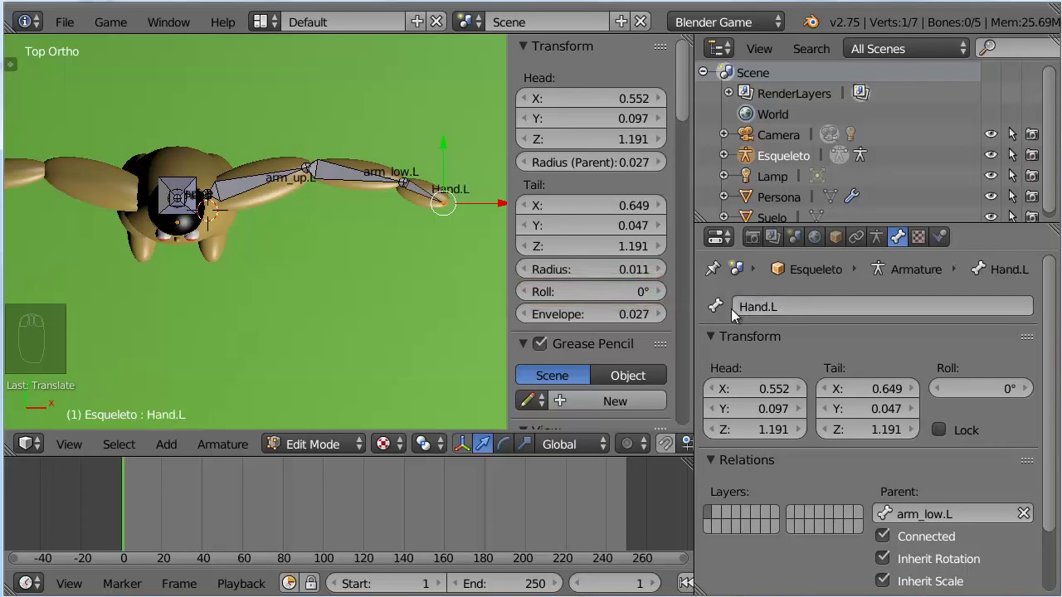
click(739, 300)
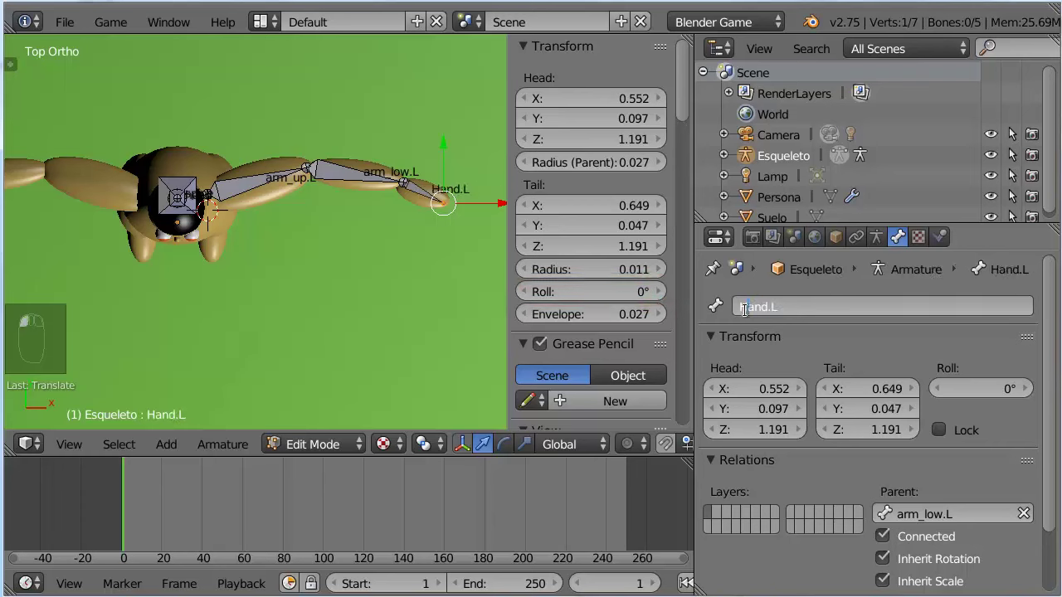
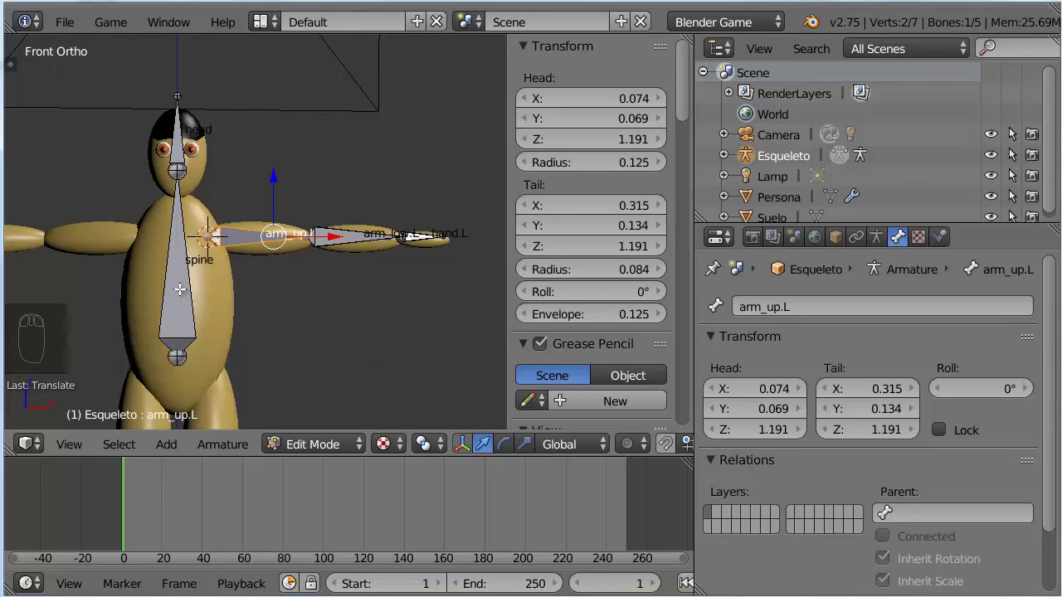
- Parent arm_up.L to spine with Keep Offset, after undoing a Connected parenting attempt
drag(1013, 152, 1014, 153)
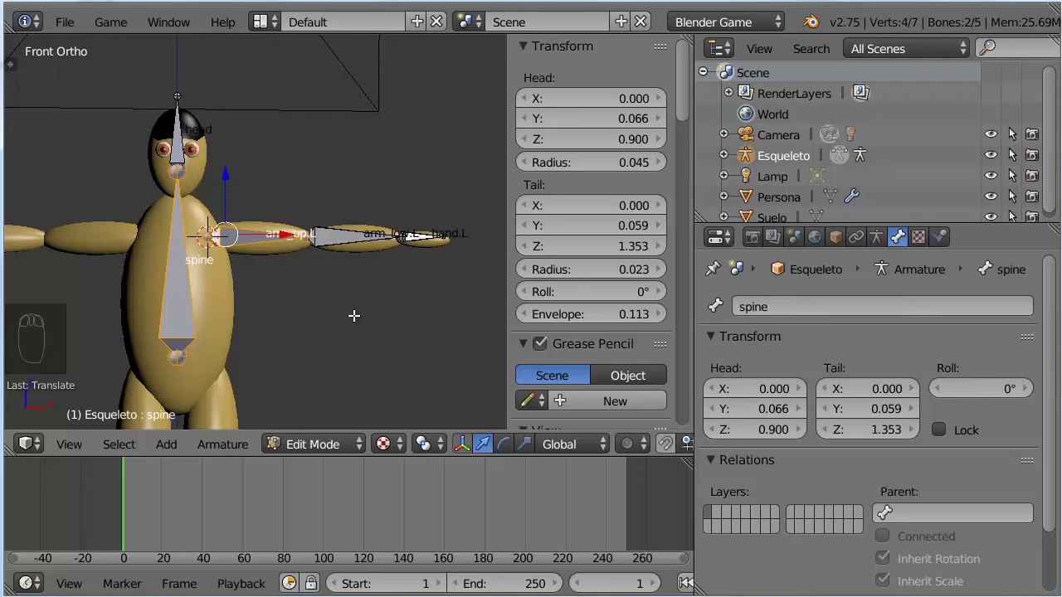
key(ctrl+p)
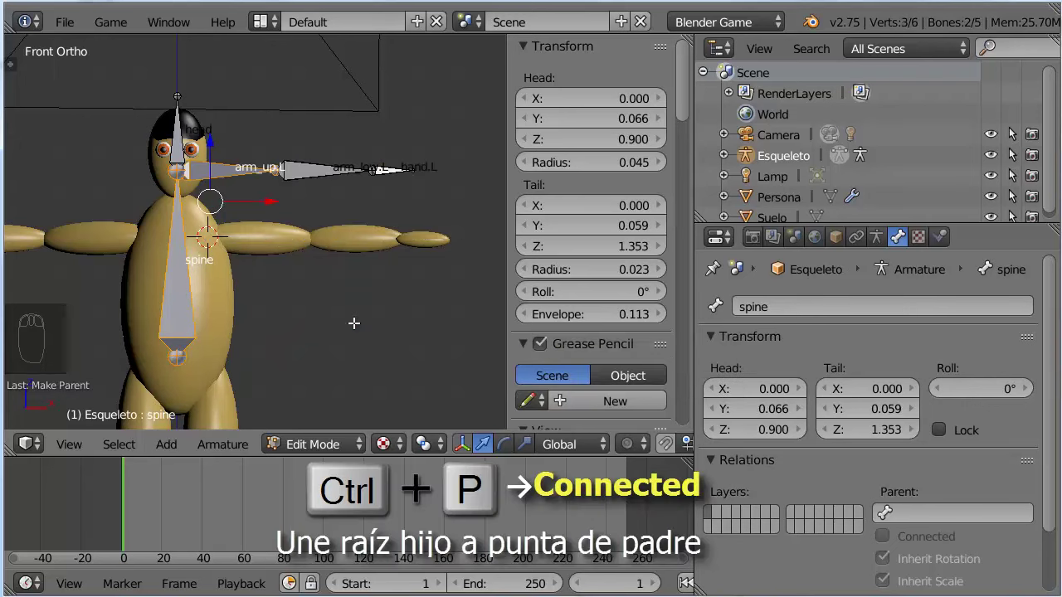
key(ctrl+z)
key(ctrl+p)
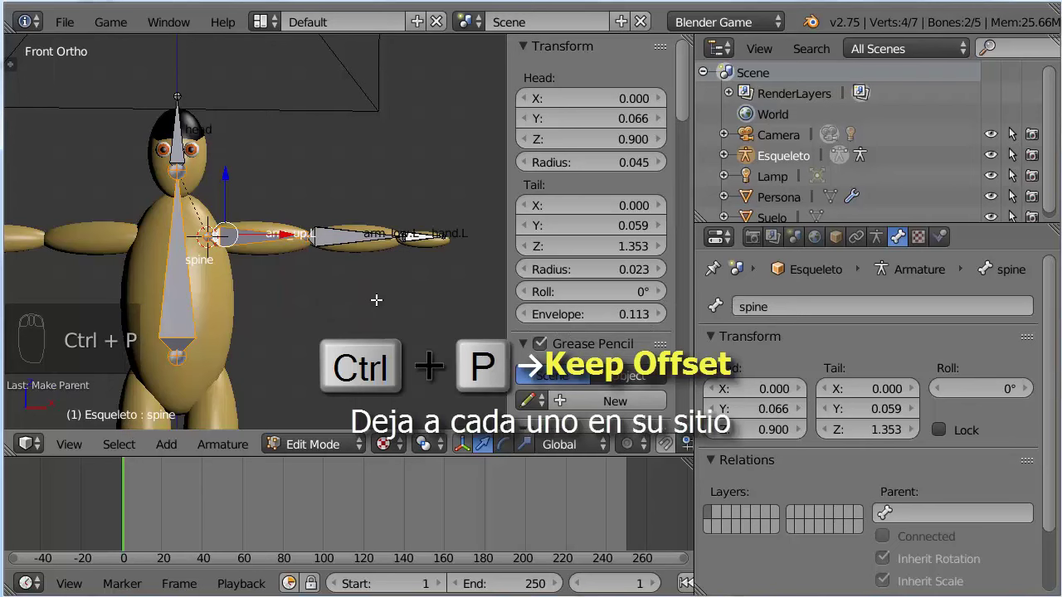
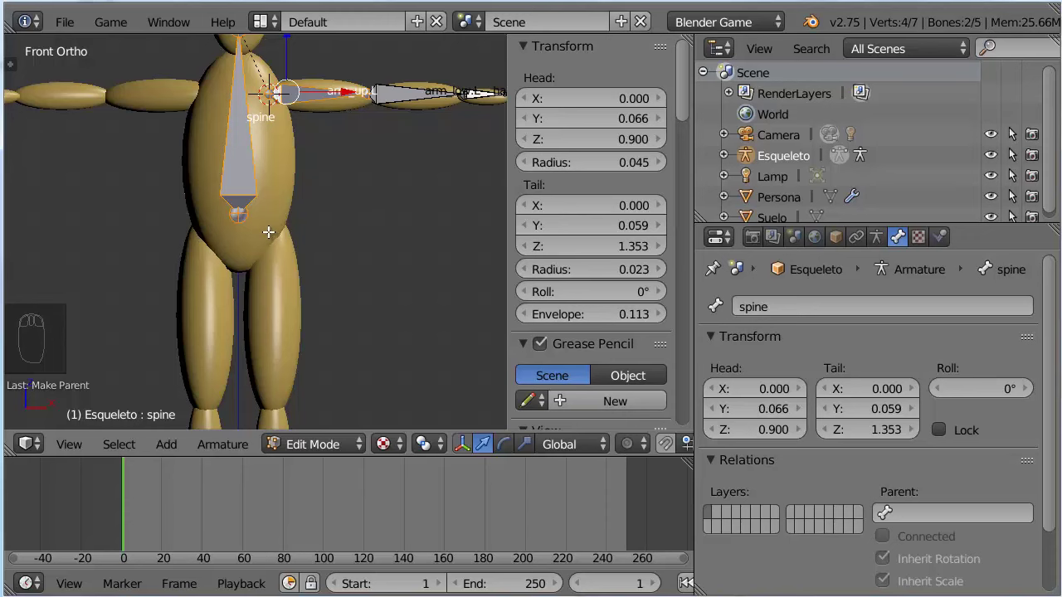
drag(1014, 153, 1014, 152)
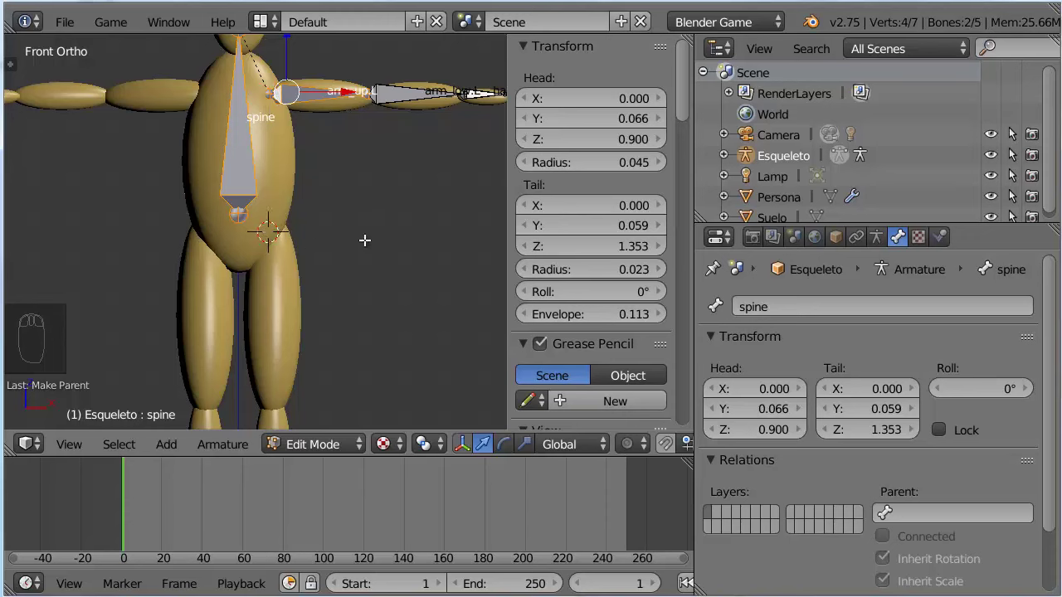
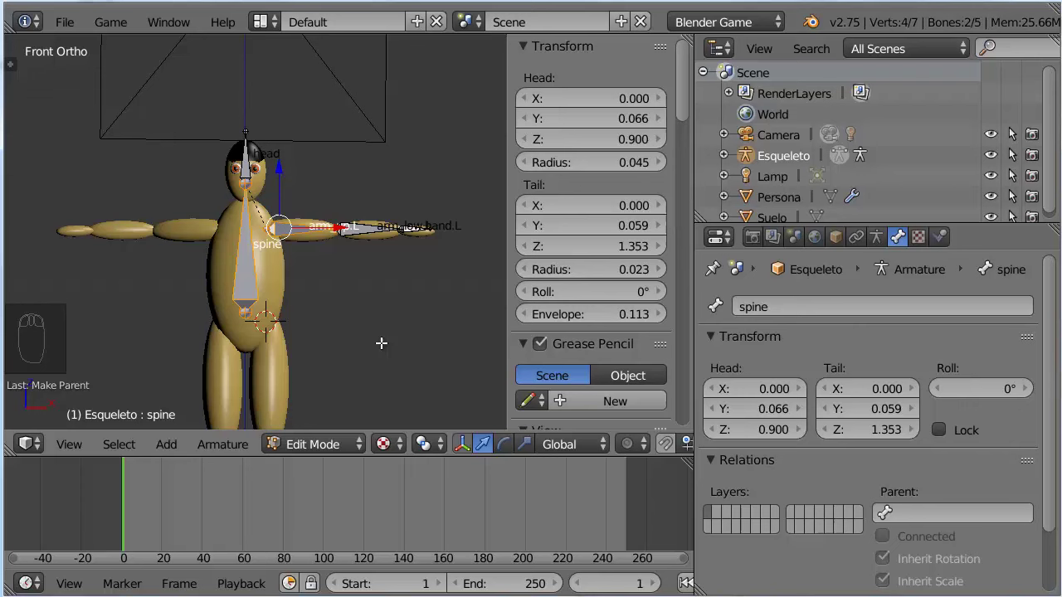
- Add a new bone with Shift+A and place it from the hip down toward the ankle
key(shift+a)
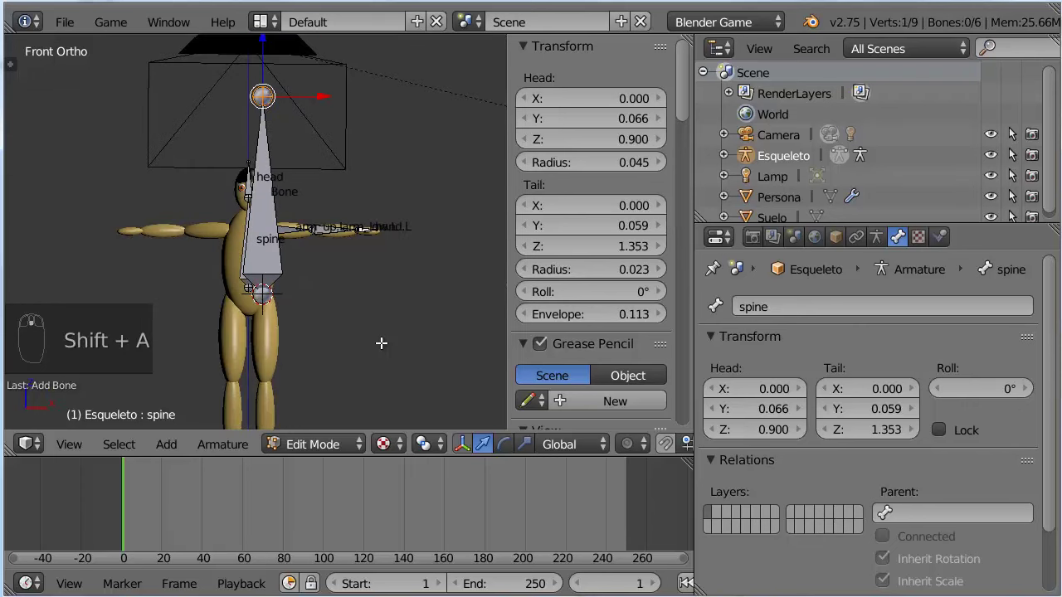
scroll(up, 3)
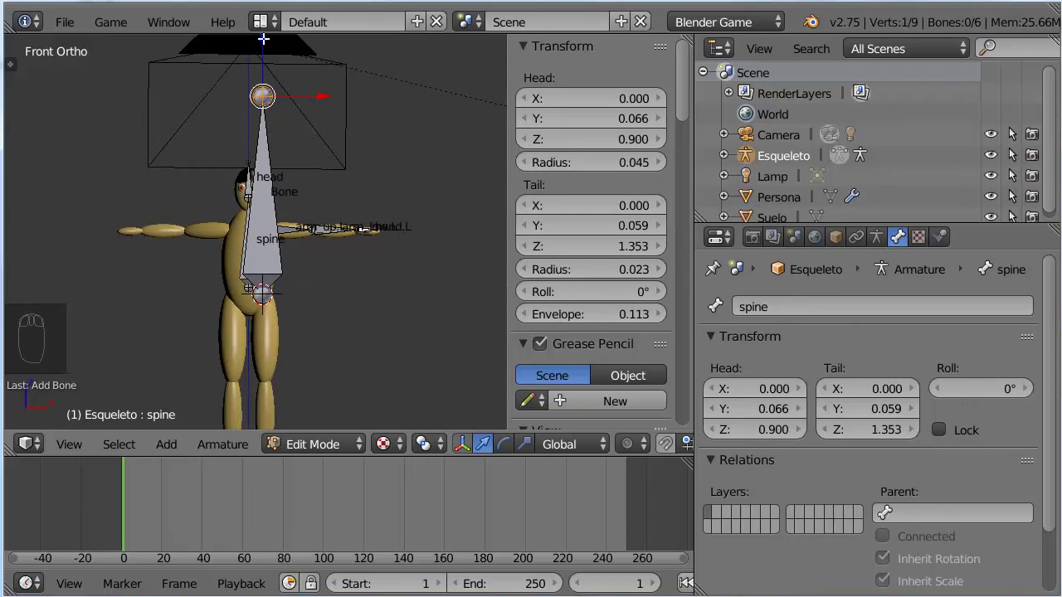
drag(1014, 153, 1013, 153)
drag(1013, 153, 1014, 152)
drag(1014, 153, 1013, 153)
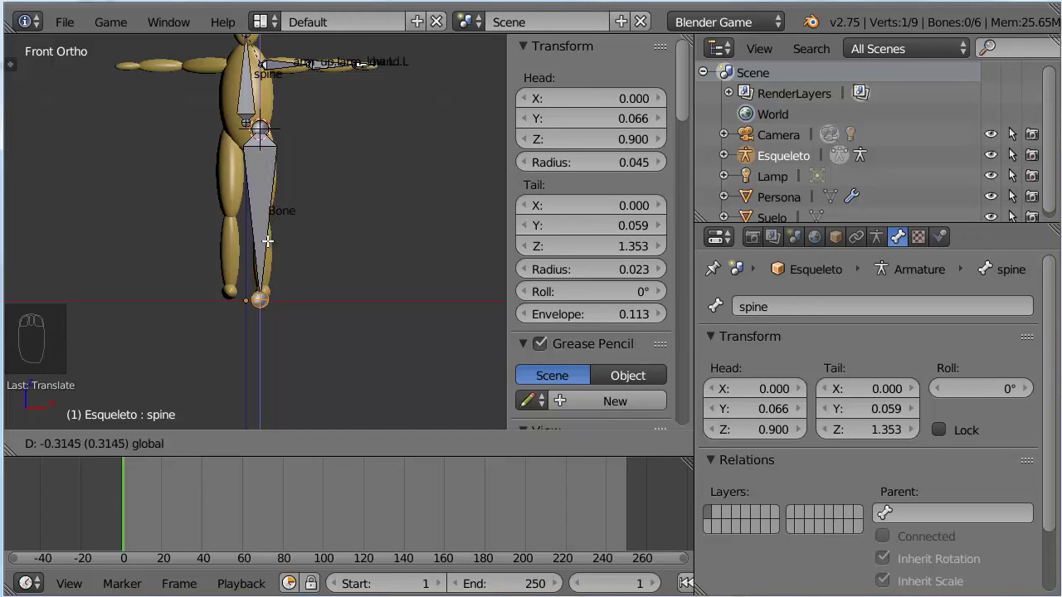
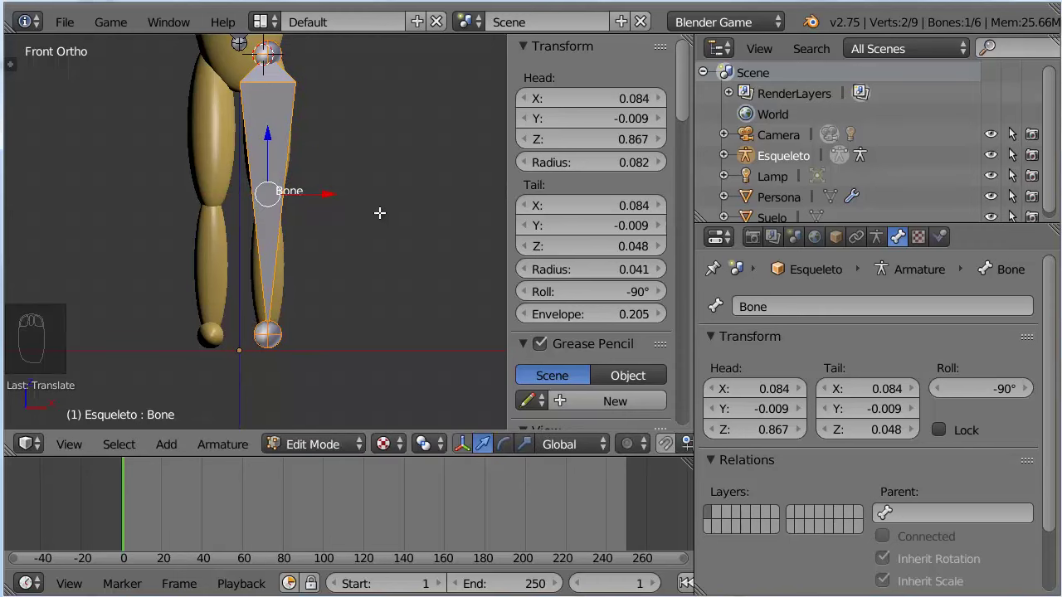
- Set the leg bone's roll to 0 and fit its ends inside the leg in side view
drag(646, 294, 647, 294)
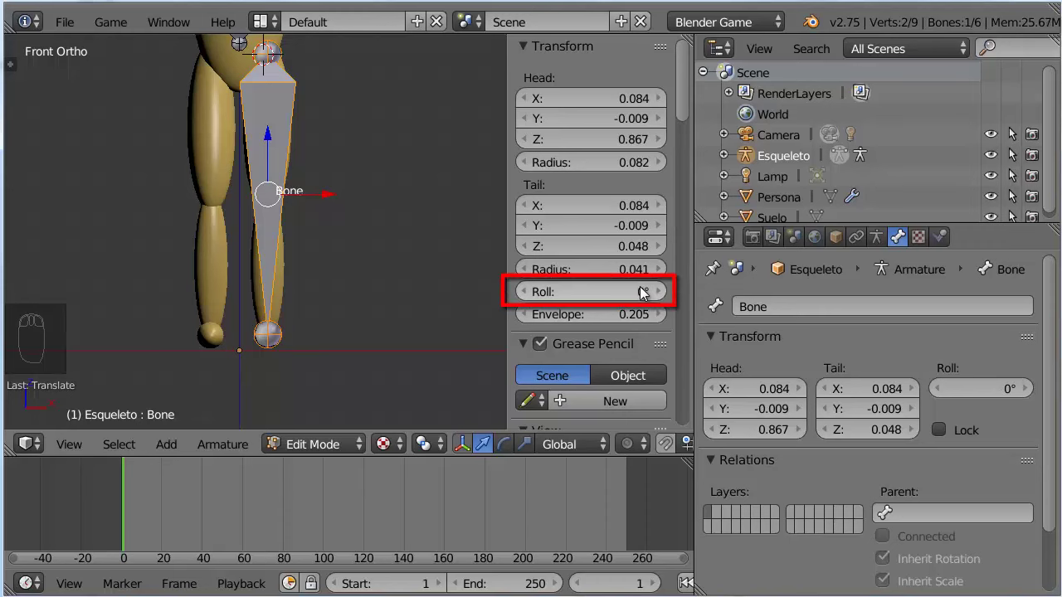
key(KP_3)
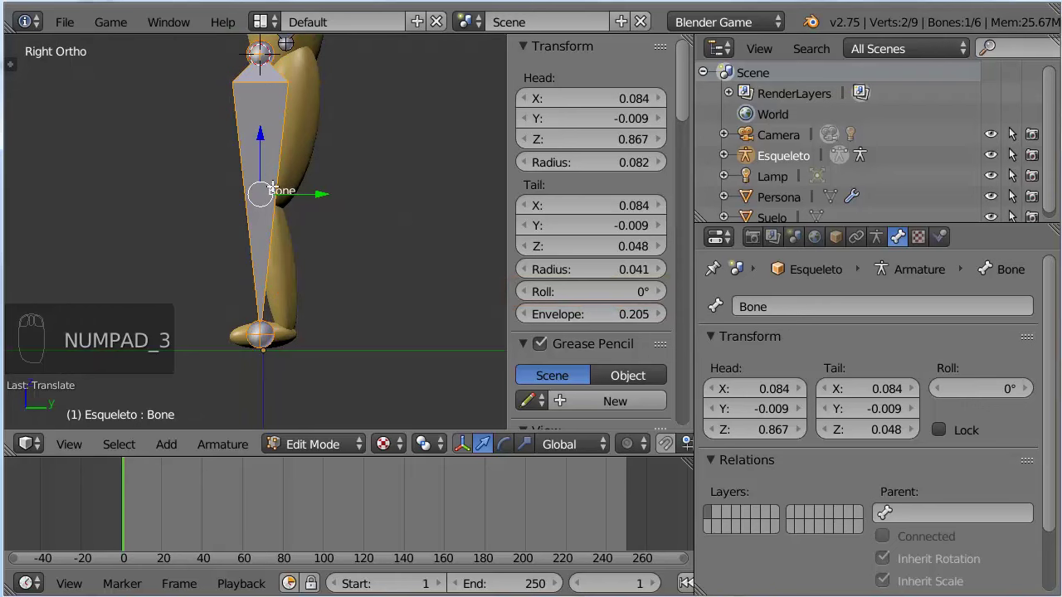
drag(1014, 152, 1013, 152)
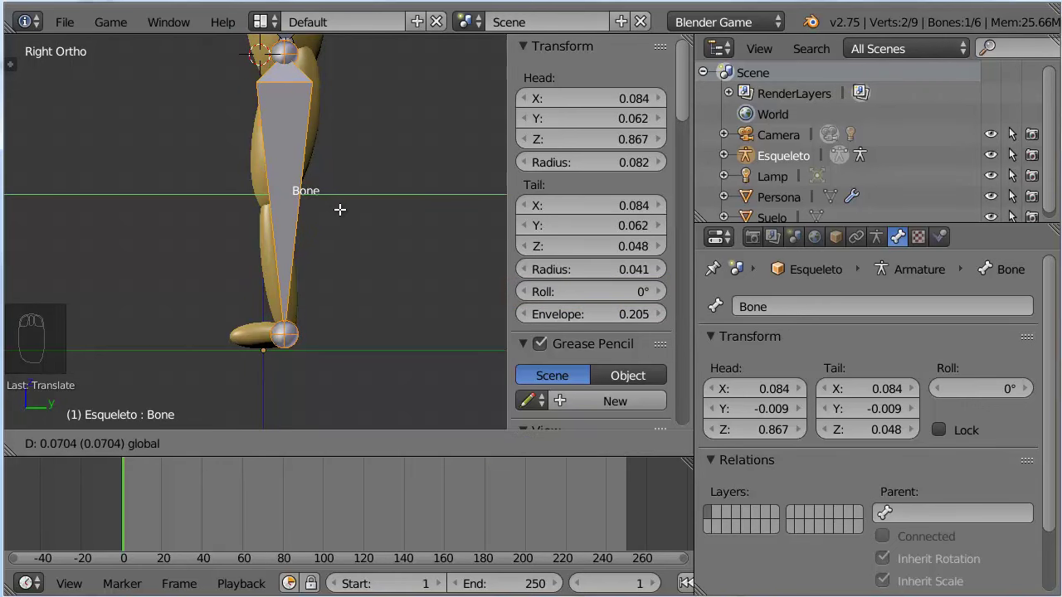
drag(1014, 153, 1014, 153)
drag(1014, 153, 1014, 153)
drag(1013, 152, 1014, 153)
drag(1014, 152, 1014, 153)
drag(1014, 152, 1014, 153)
- Subdivide the leg bone into two and adjust the joint to sit at the knee
key(w)
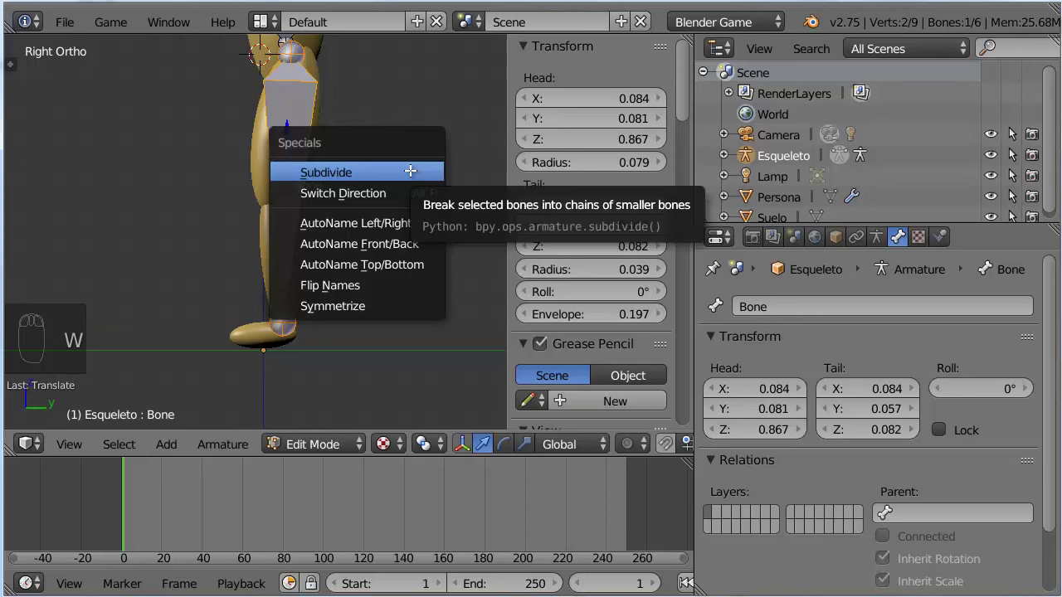
drag(1014, 153, 1013, 152)
drag(1013, 153, 1014, 152)
click(1014, 152)
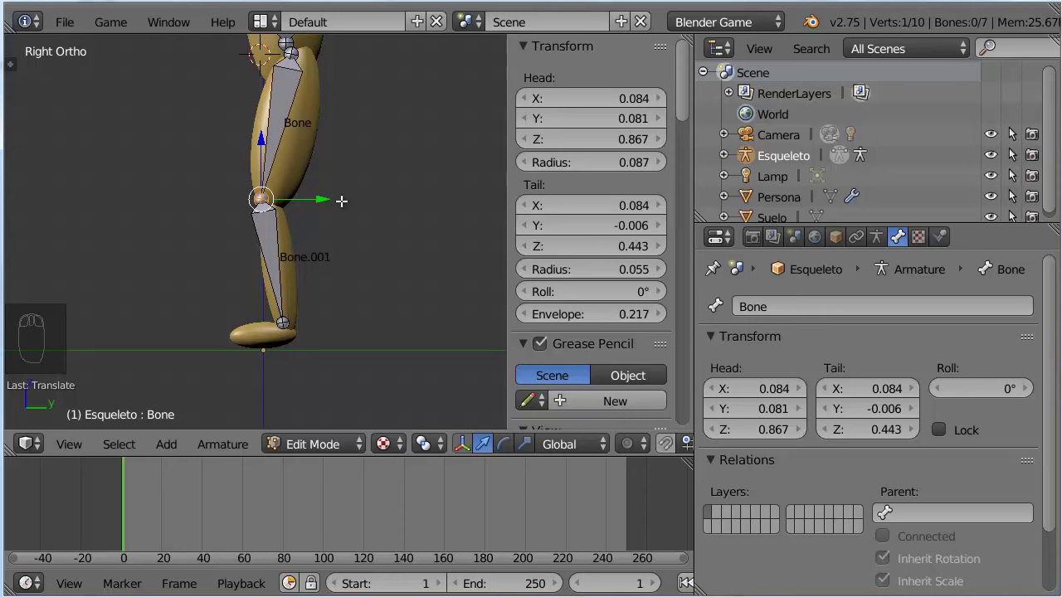
click(1014, 153)
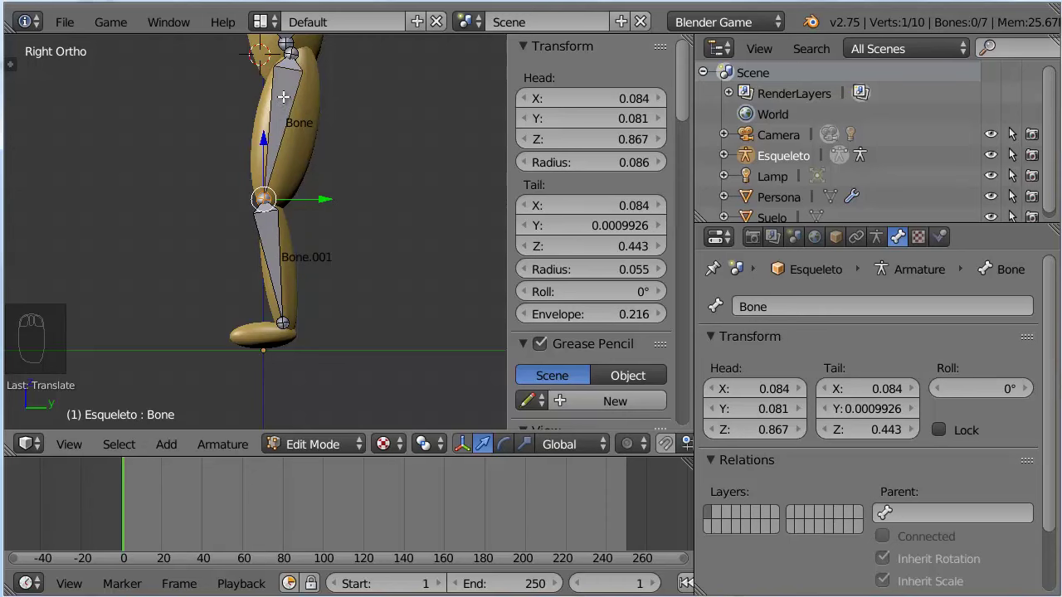
key(z)
key(alt+z)
- Rename the upper and lower leg bones to leg_up.L and leg_low.L
right_click(1014, 152)
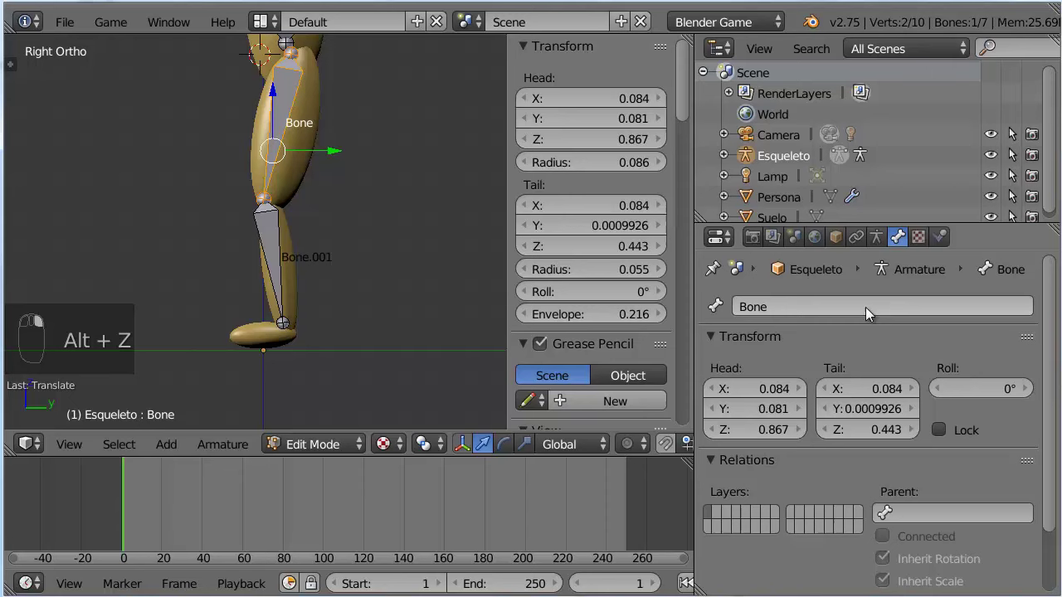
click(817, 299)
drag(818, 298, 817, 299)
right_click(818, 299)
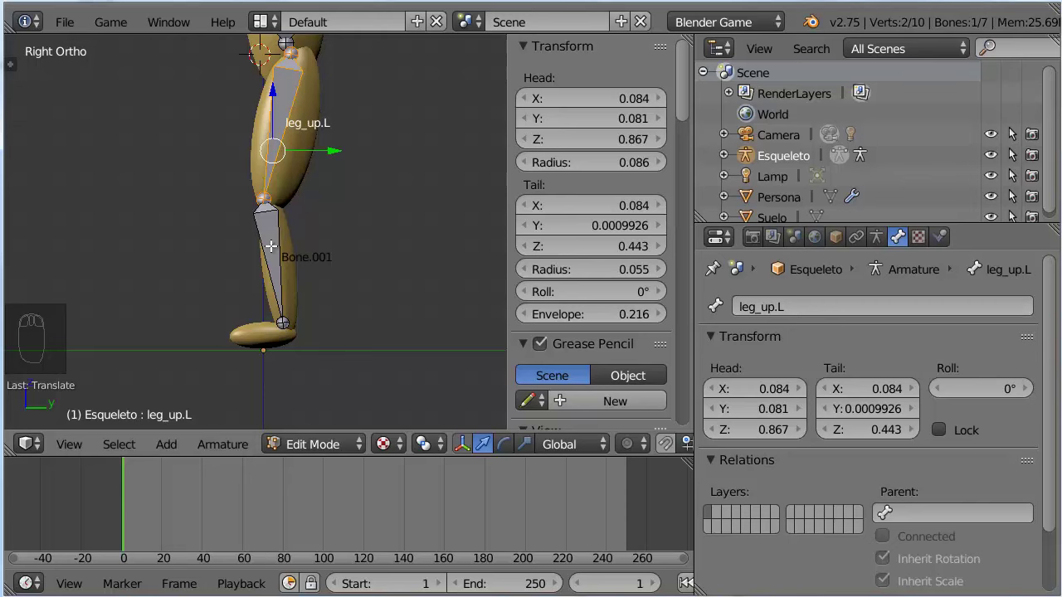
drag(1014, 153, 1014, 153)
click(1013, 153)
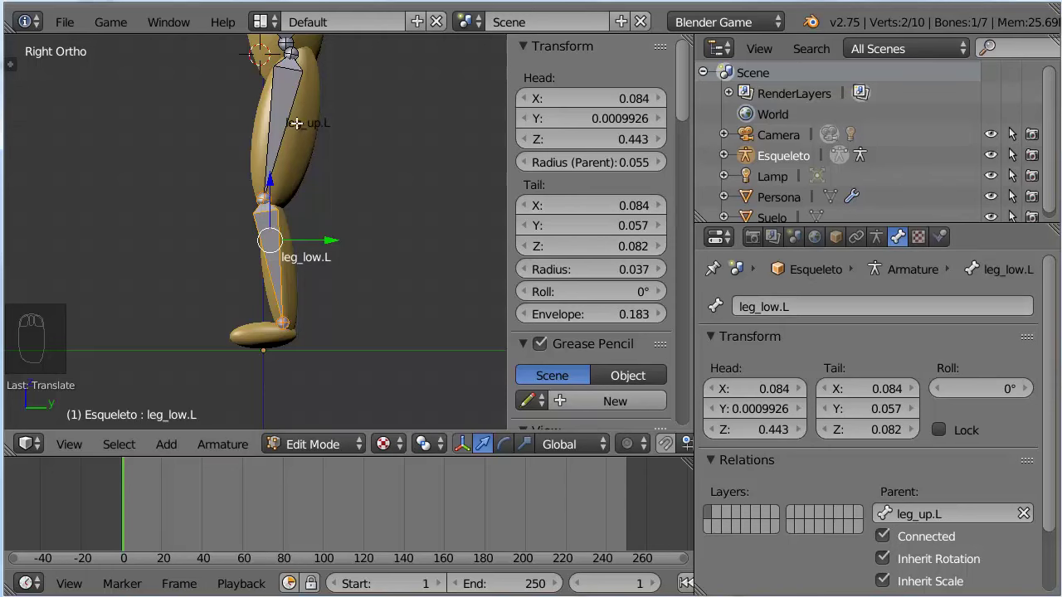
- Extrude a connected foot bone out from the ankle end of leg_low.L
drag(1014, 153, 1014, 153)
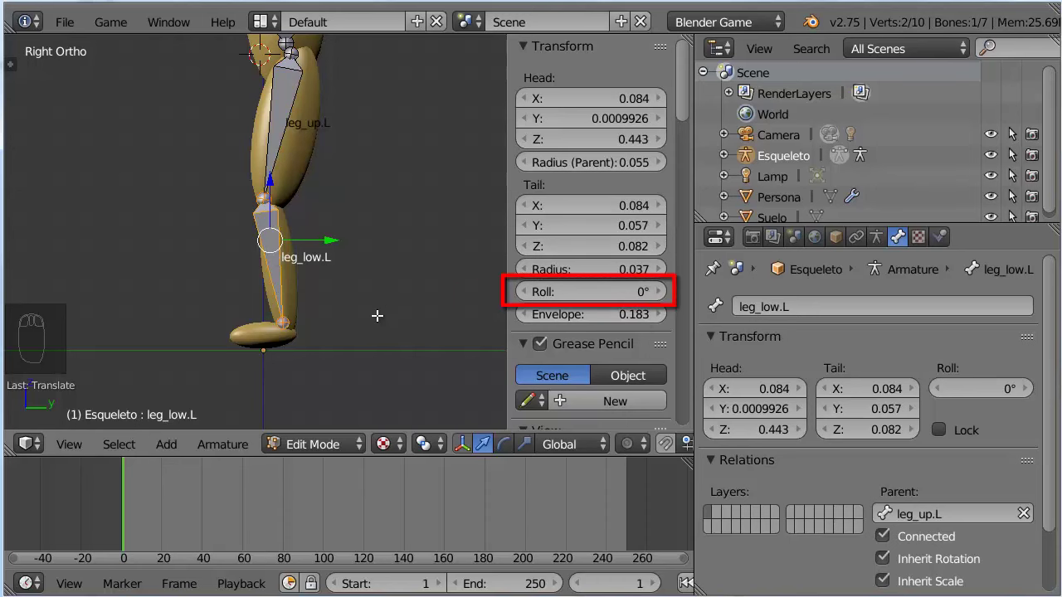
drag(1013, 153, 1013, 153)
key(e)
click(1013, 152)
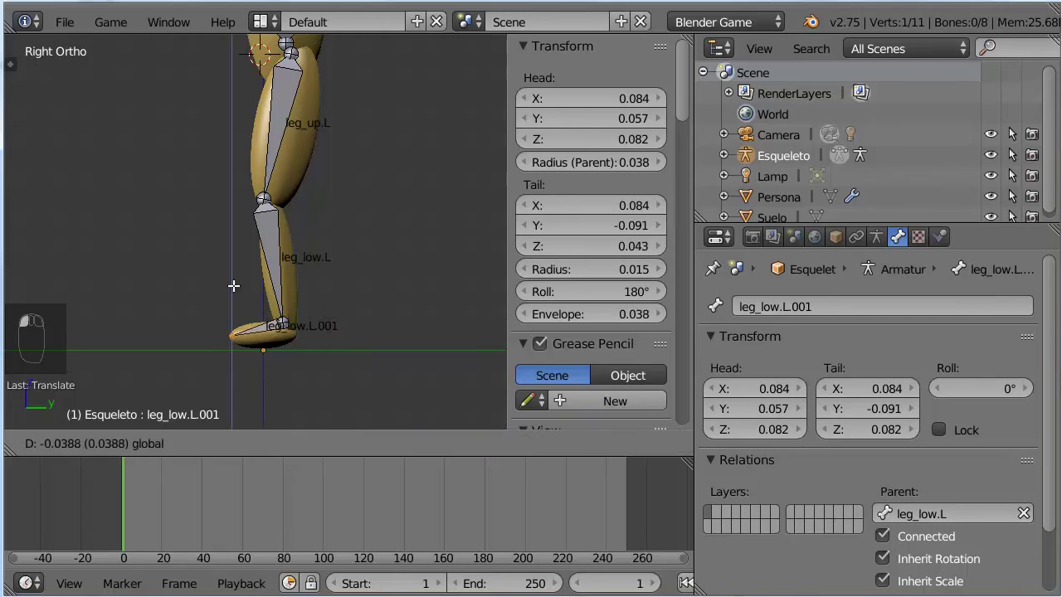
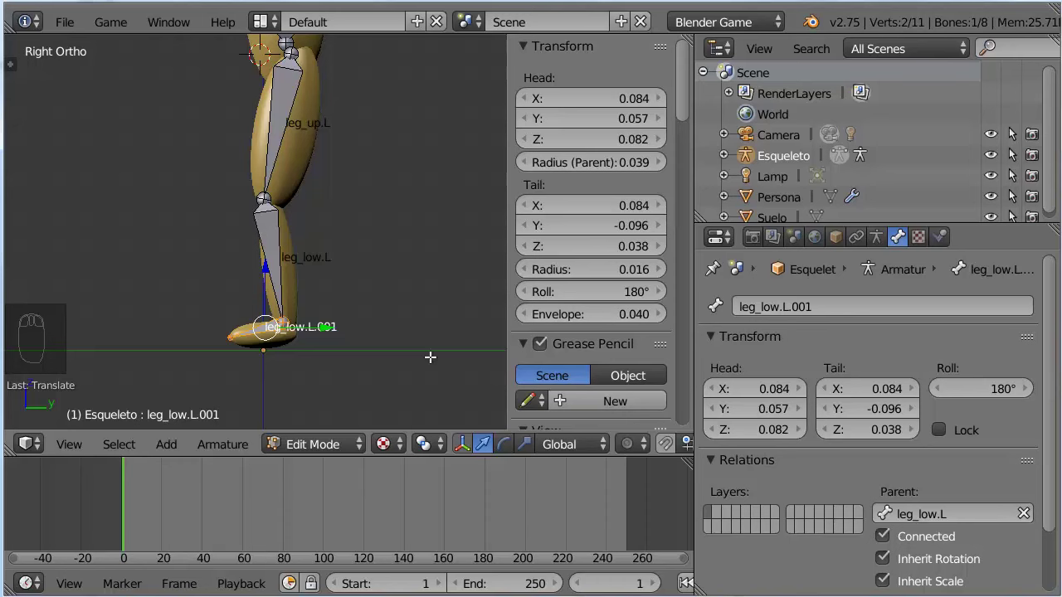
- Rename the new ankle bone to foot.L and set its roll to 0
click(1014, 152)
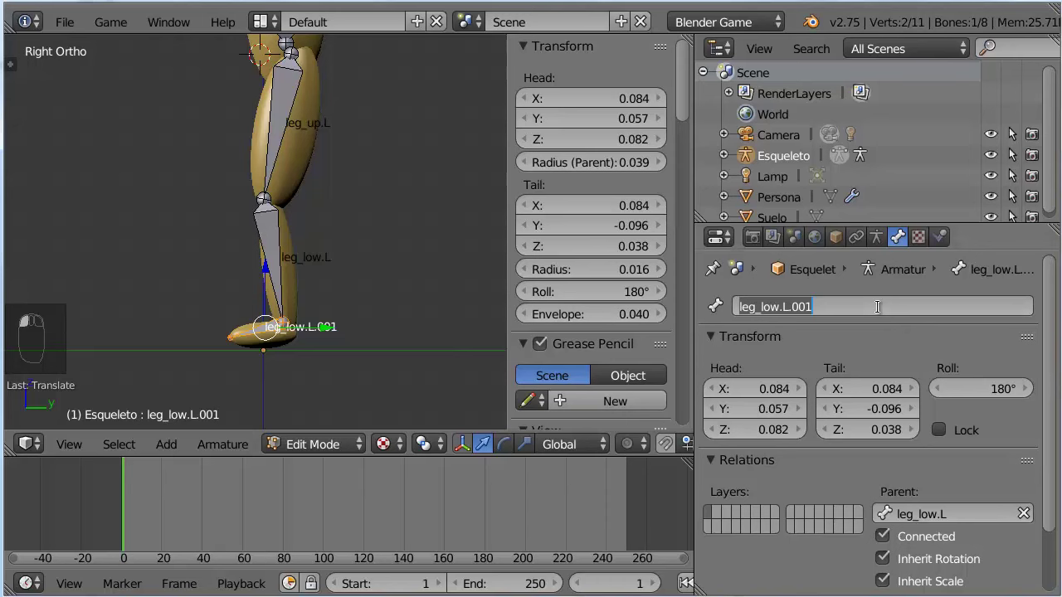
key(o)
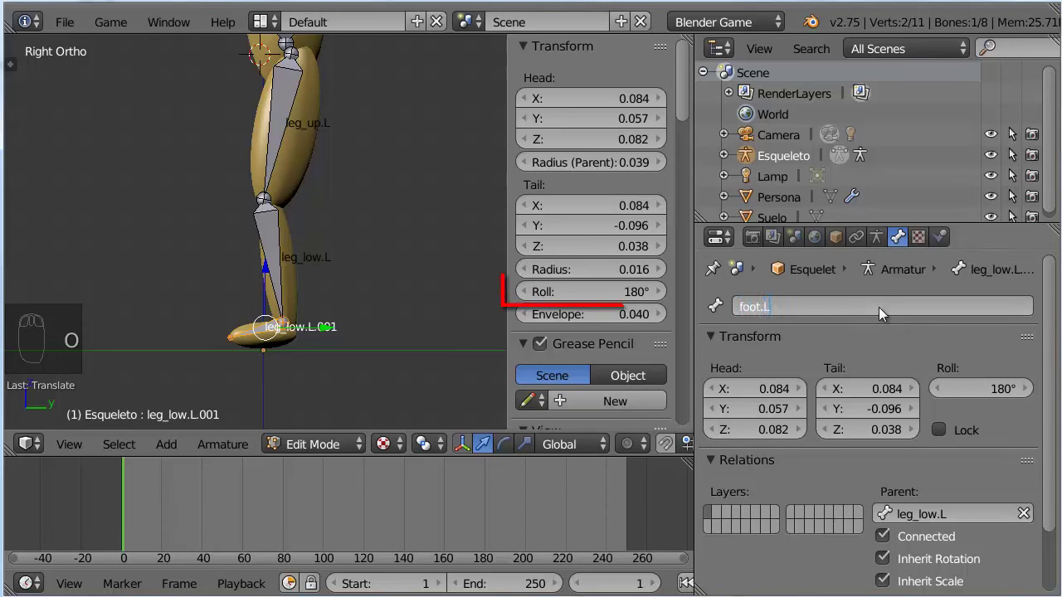
click(1014, 153)
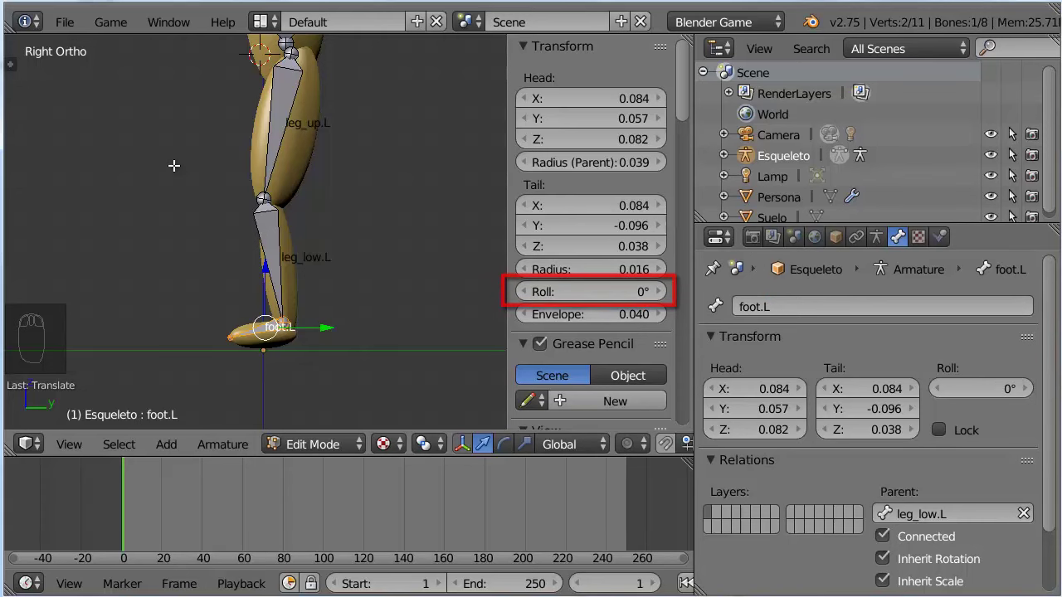
drag(1013, 153, 1014, 152)
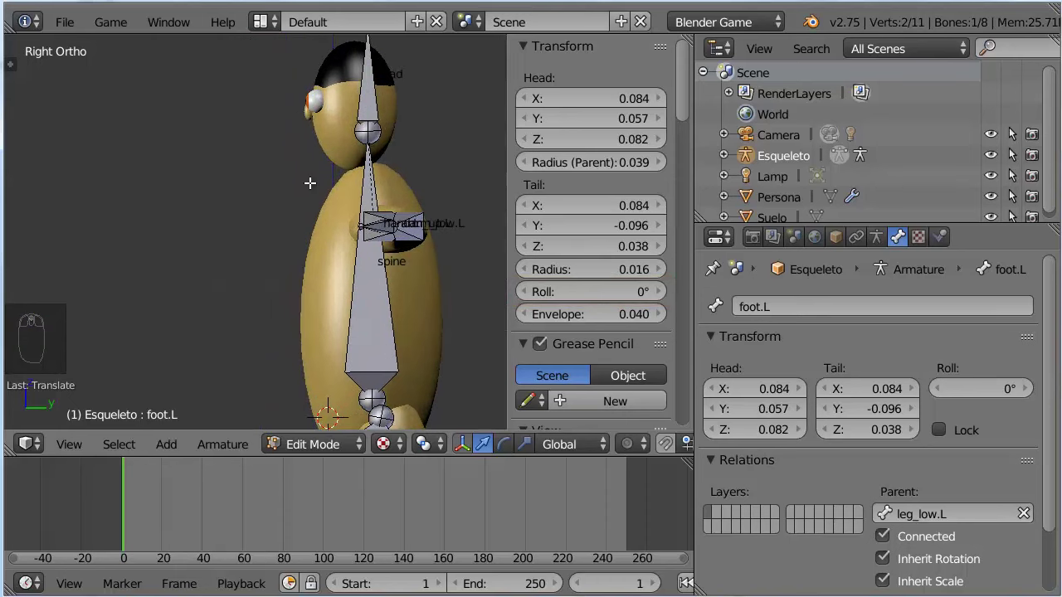
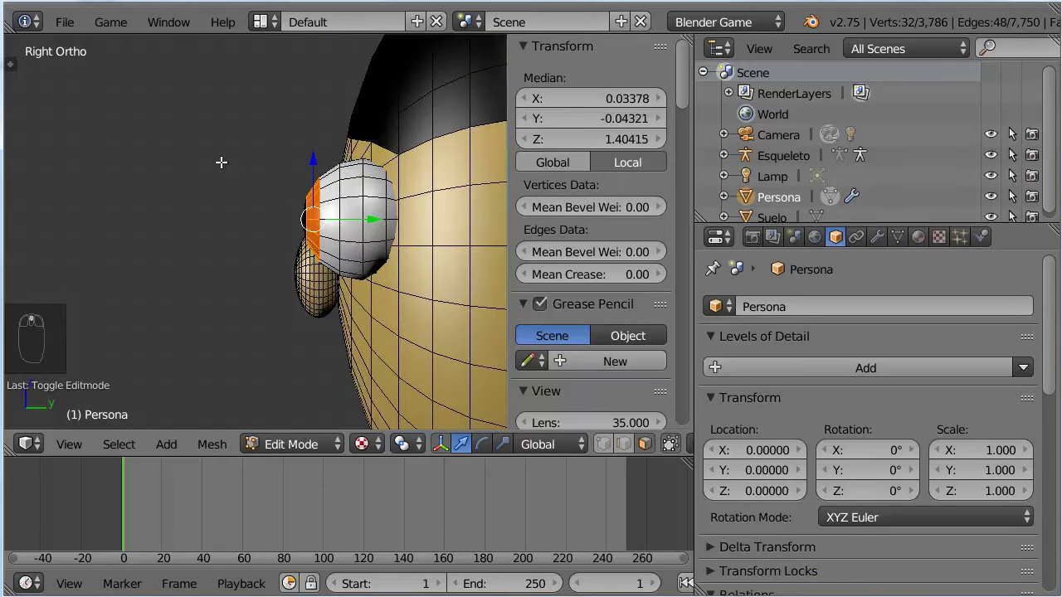
- Snap the 3D cursor to the selected eyeball's centre and return to editing the armature
key(ctrl+l)
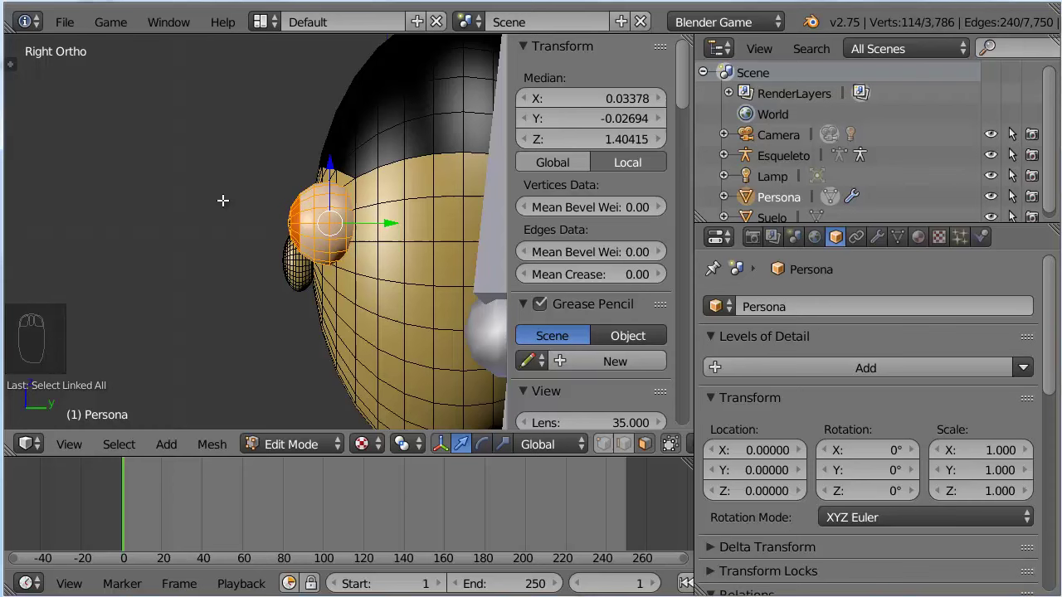
key(shift+s)
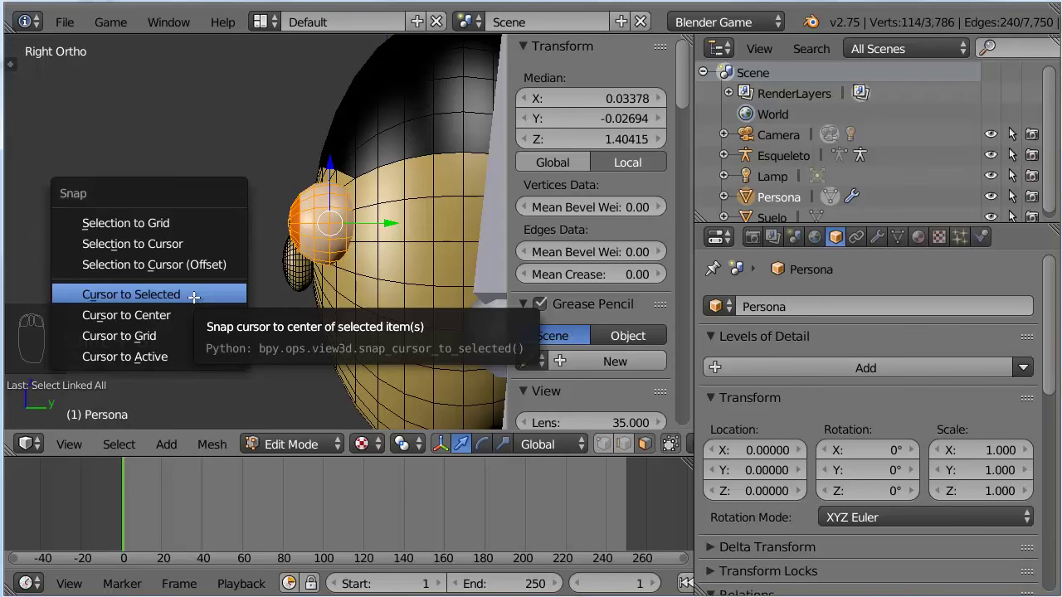
key(Tab)
drag(494, 276, 326, 449)
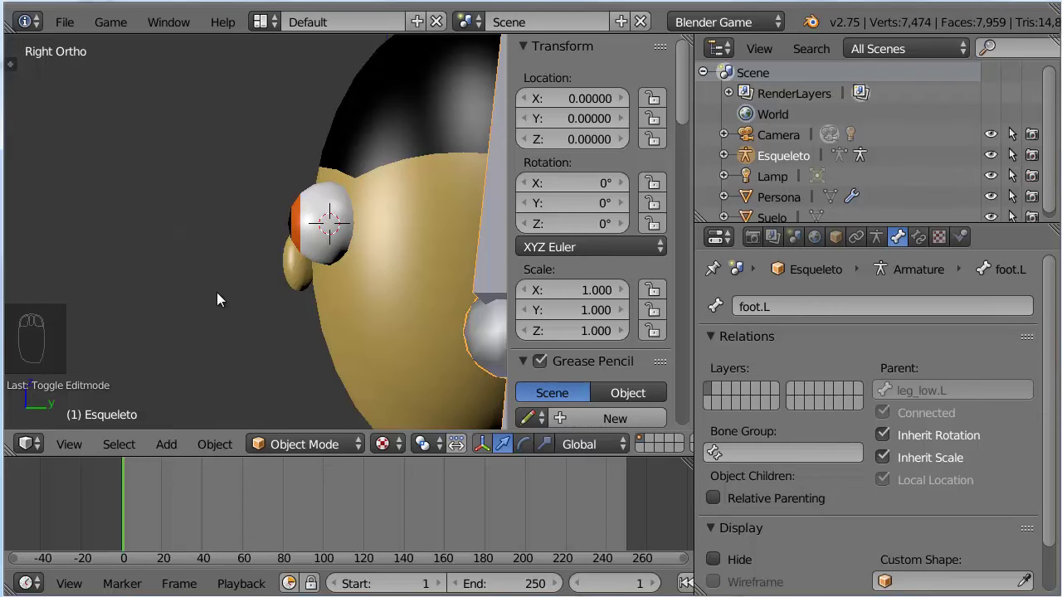
key(Tab)
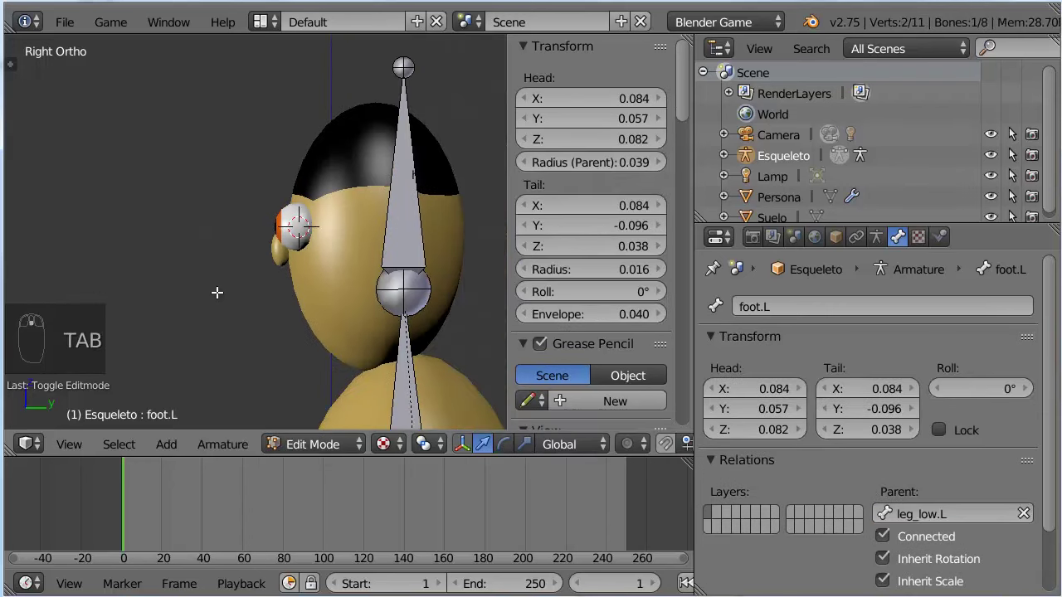
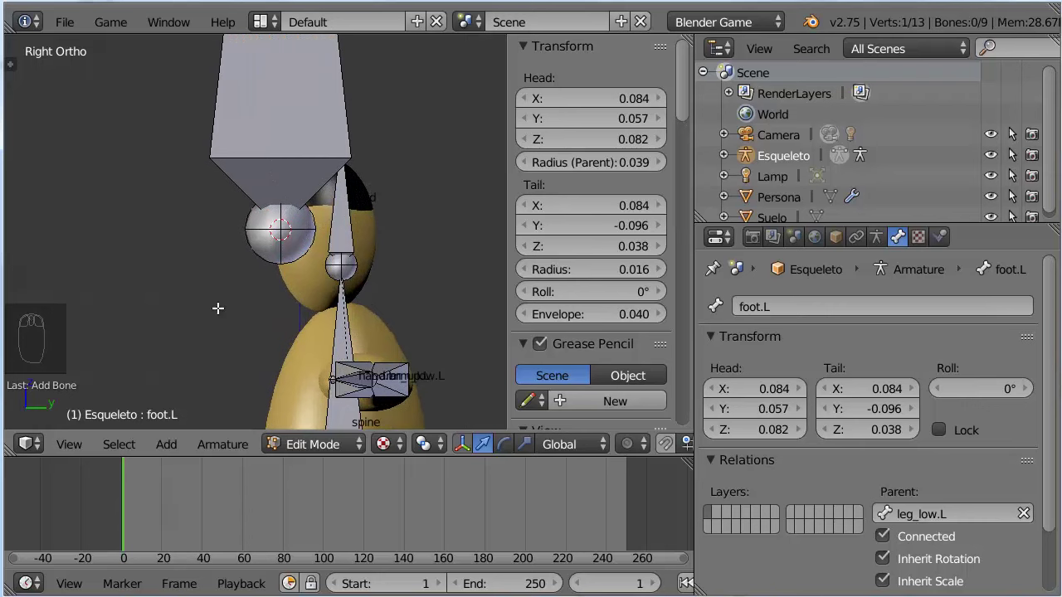
- Add a bone eye.L at the cursor in the eyeball, pointing straight forward with roll 0
scroll(down, 3)
key(shift+s)
scroll(down, 3)
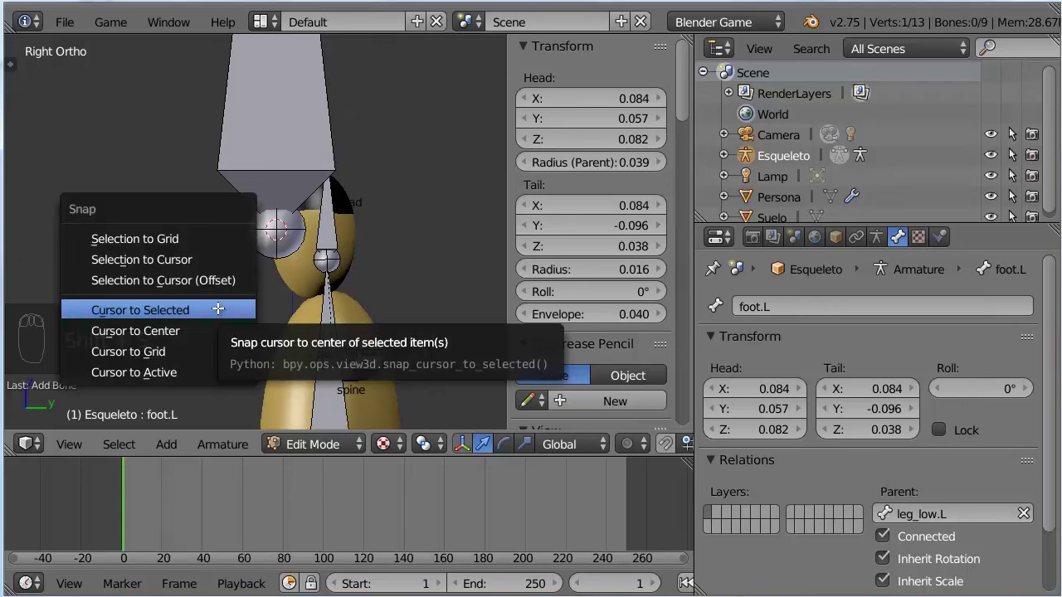
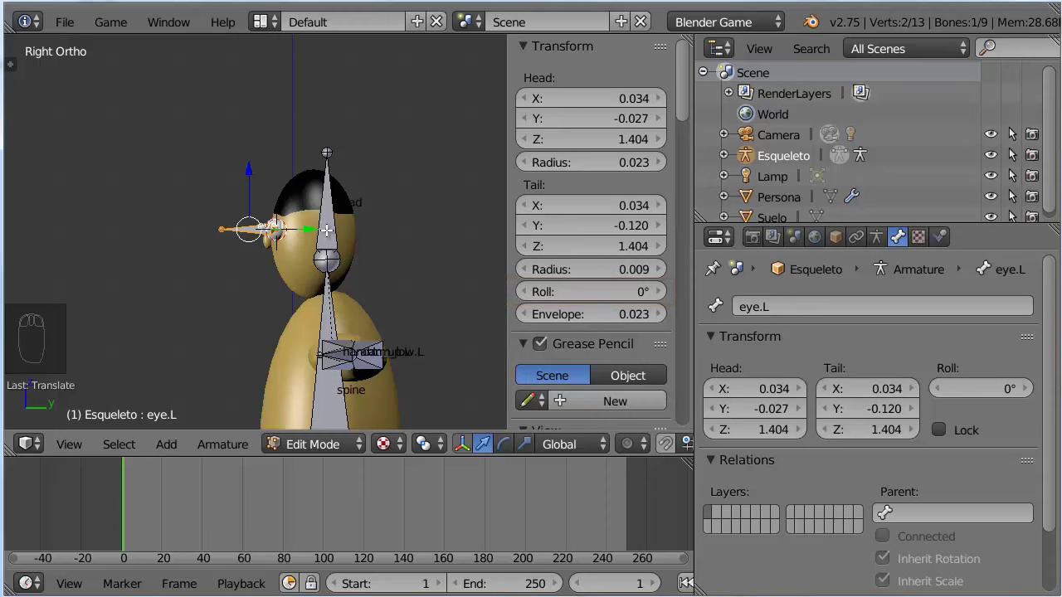
drag(1014, 152, 1013, 152)
key(ctrl+p)
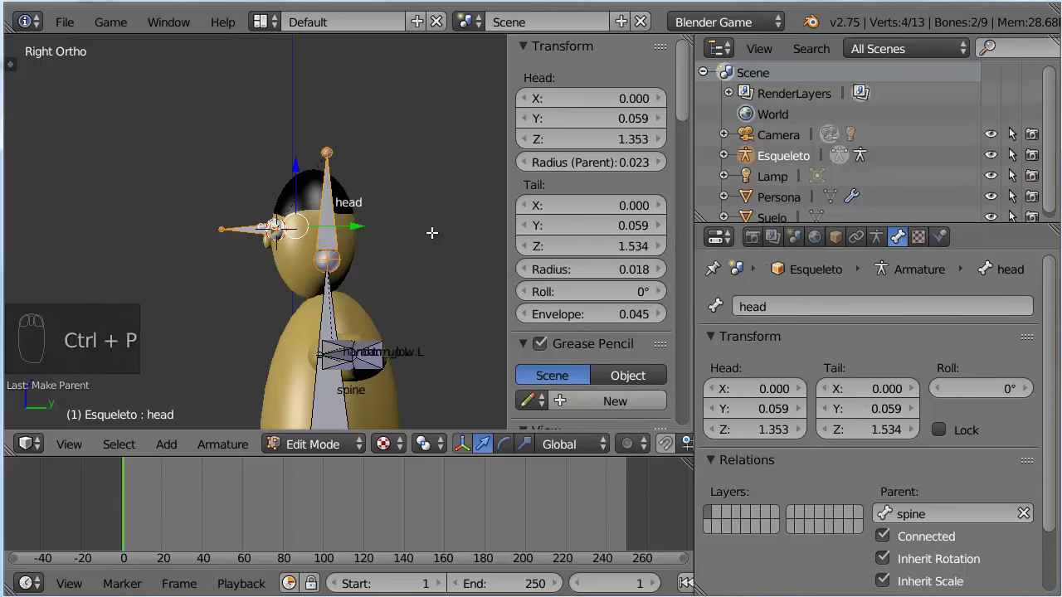